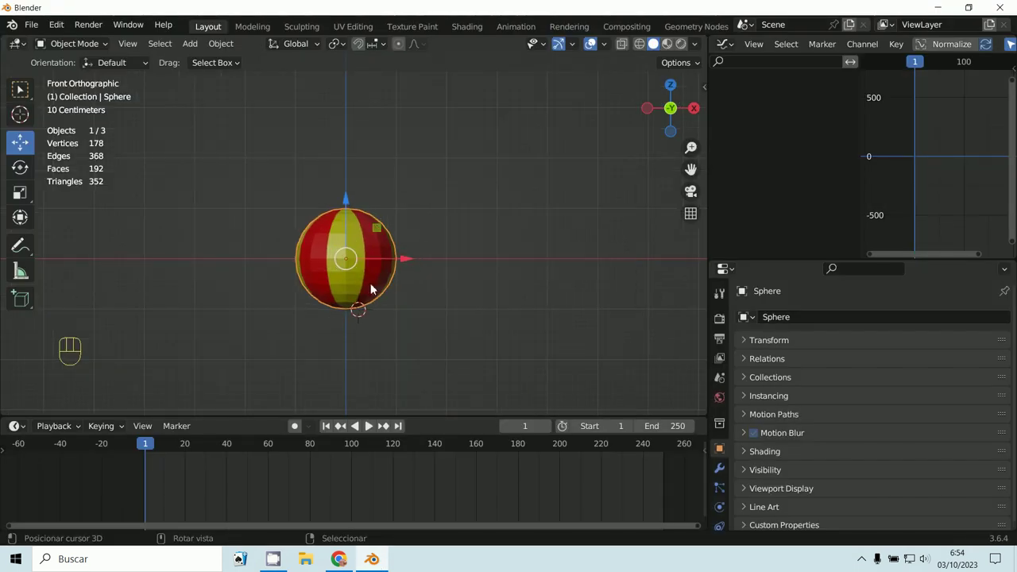
# Frame the sphere in front view so its transform can be keyed
pyautogui.moveTo(414, 309); pyautogui.dragTo(422, 309)
pyautogui.middleClick(390, 303)
pyautogui.press('KP_1')
pyautogui.moveTo(394, 312); pyautogui.dragTo(367, 248)
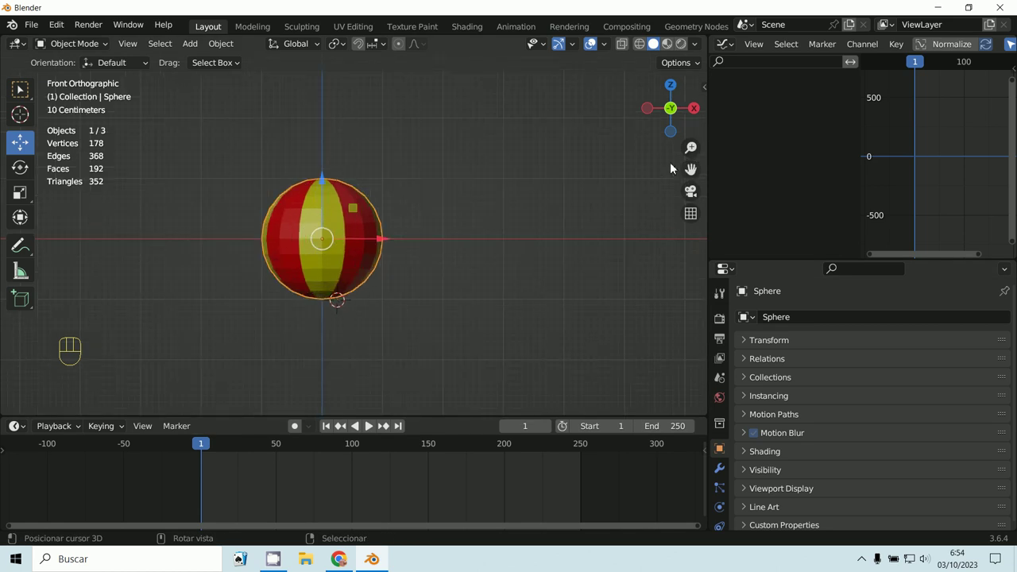
# Insert a keyframe on the sphere's Z rotation at 0° on frame 1 via the sidebar
pyautogui.press('n')
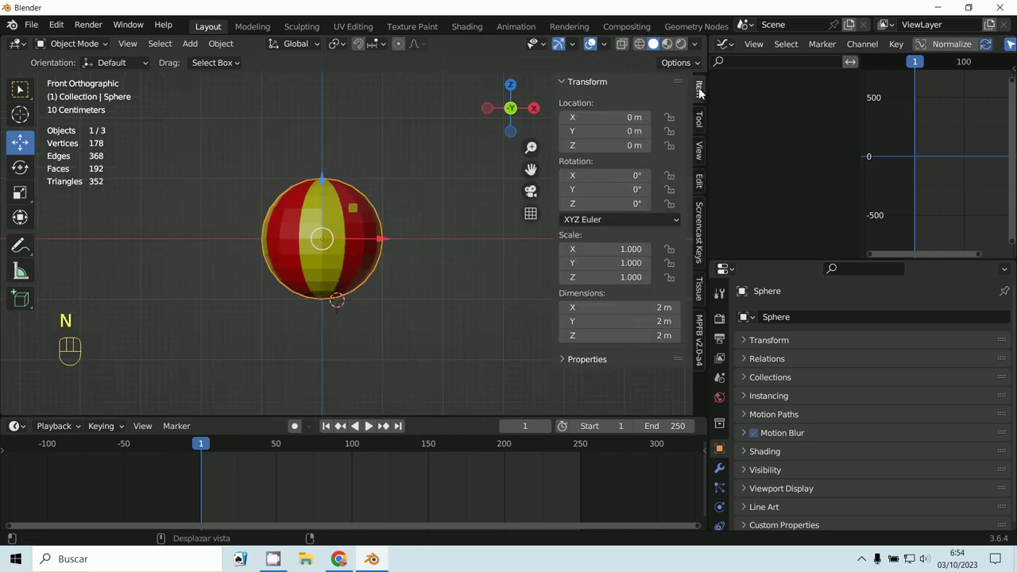
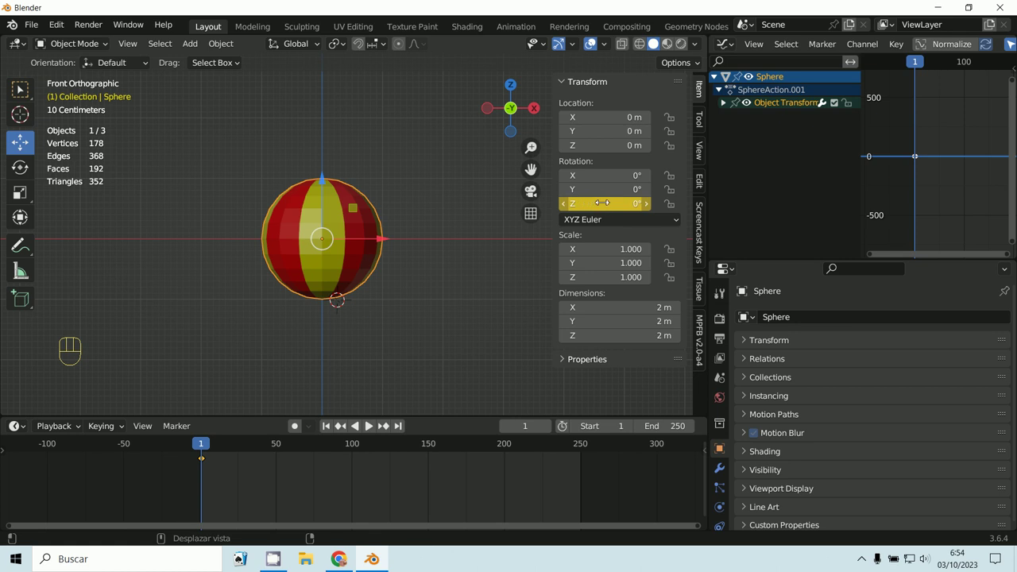
pyautogui.moveTo(733, 47); pyautogui.dragTo(390, 115)
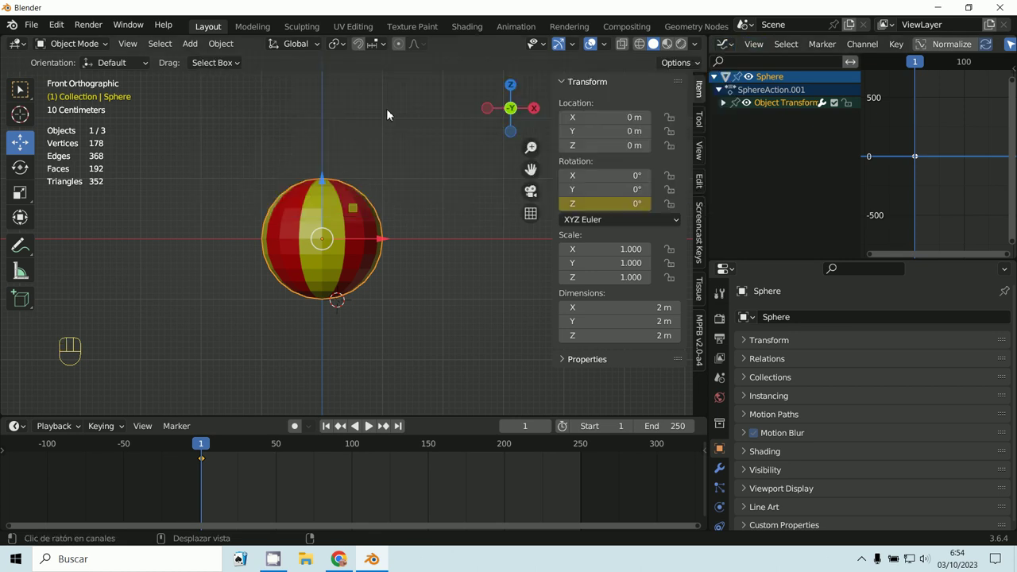
pyautogui.click(721, 107)
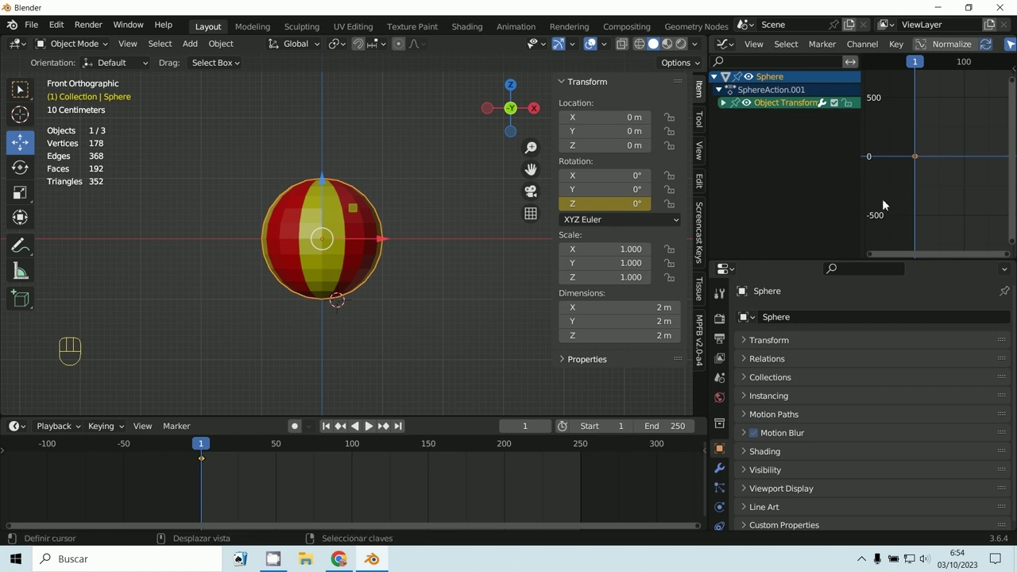
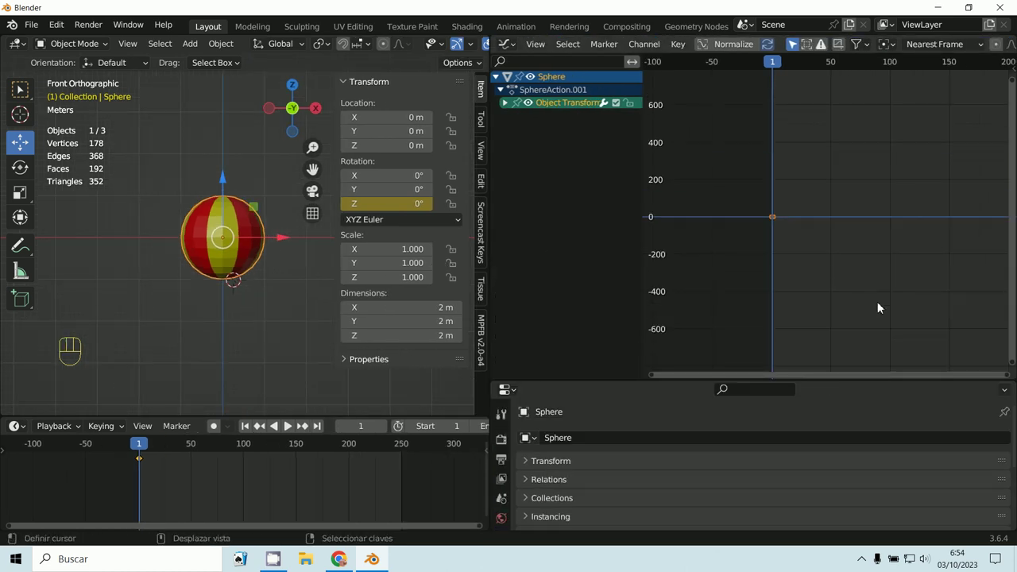
# Zoom the graph editor out around the single Z-rotation keyframe at frame 1
pyautogui.moveTo(906, 267); pyautogui.dragTo(859, 267)
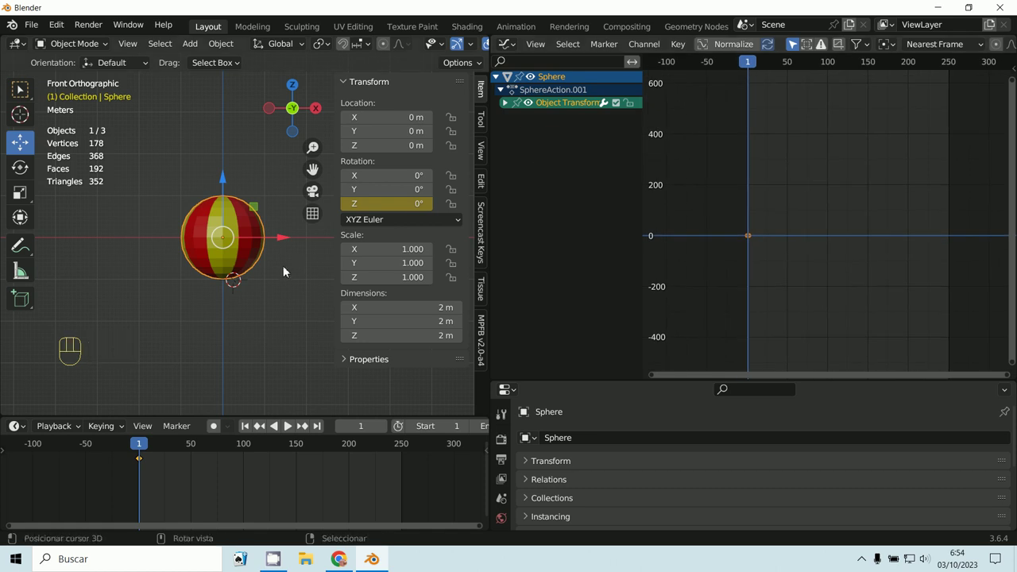
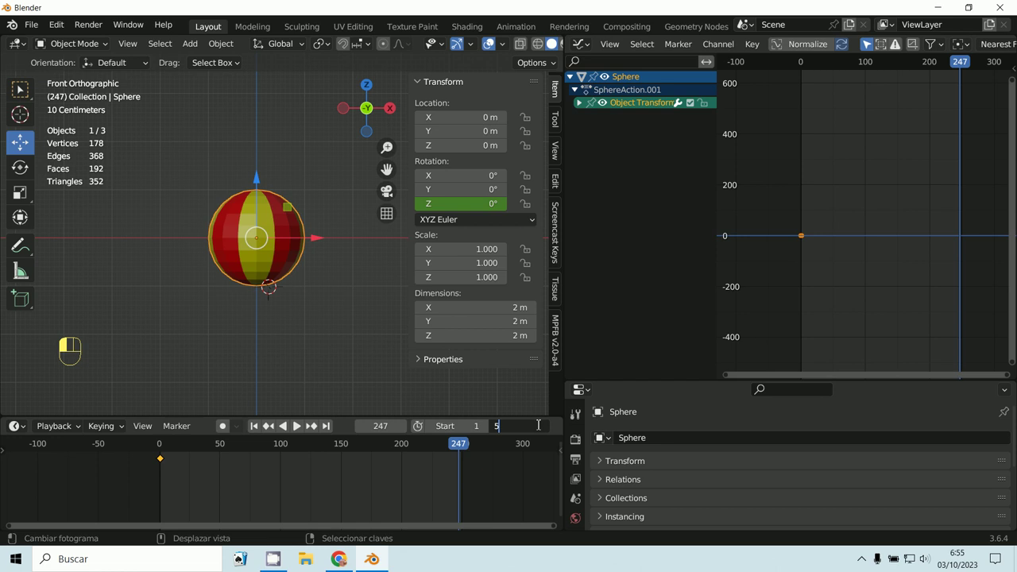
# End the scene at frame 50 and key the sphere's Z rotation to 360° there
pyautogui.middleClick(320, 488)
pyautogui.click(222, 487)
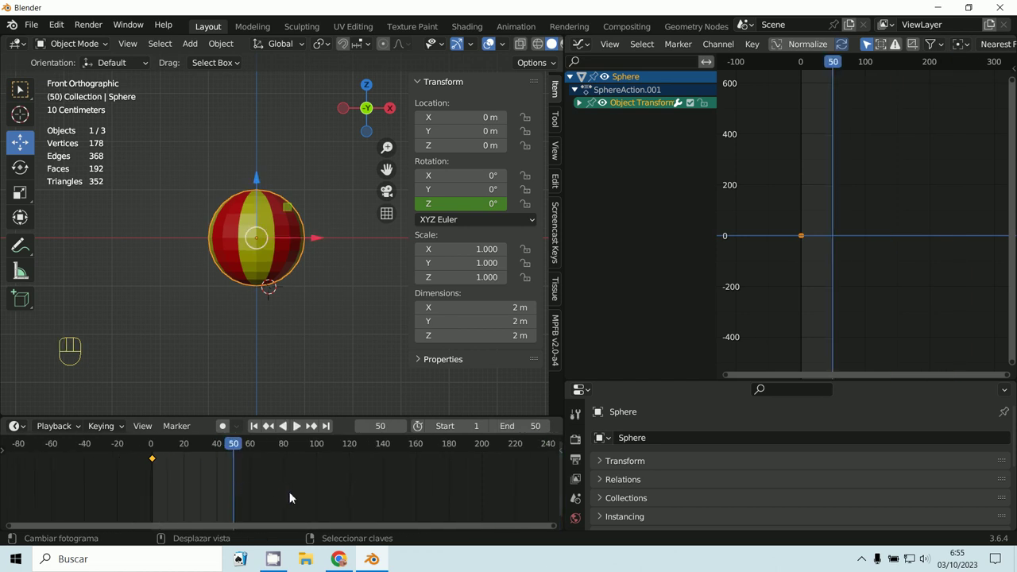
pyautogui.middleClick(311, 496)
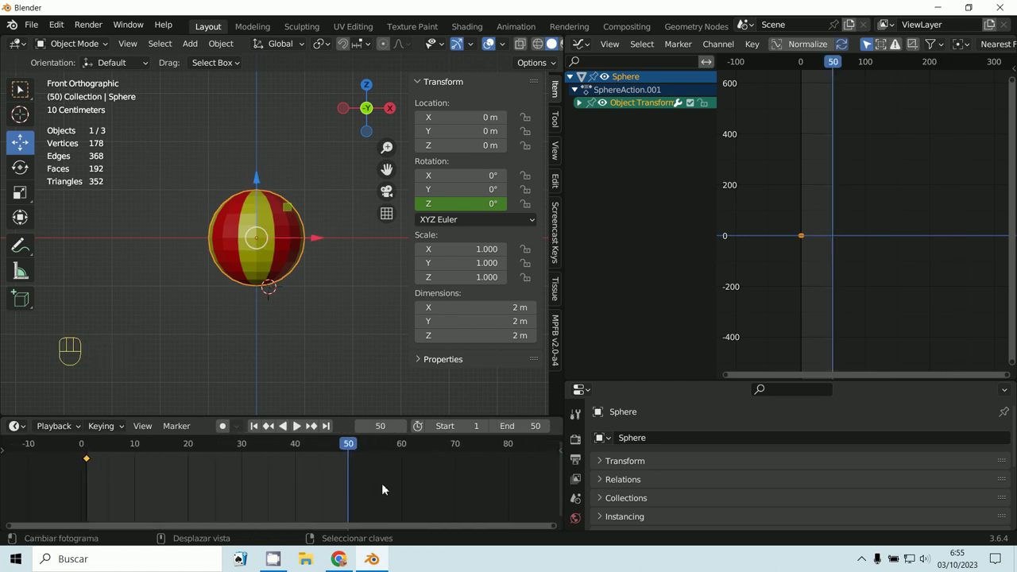
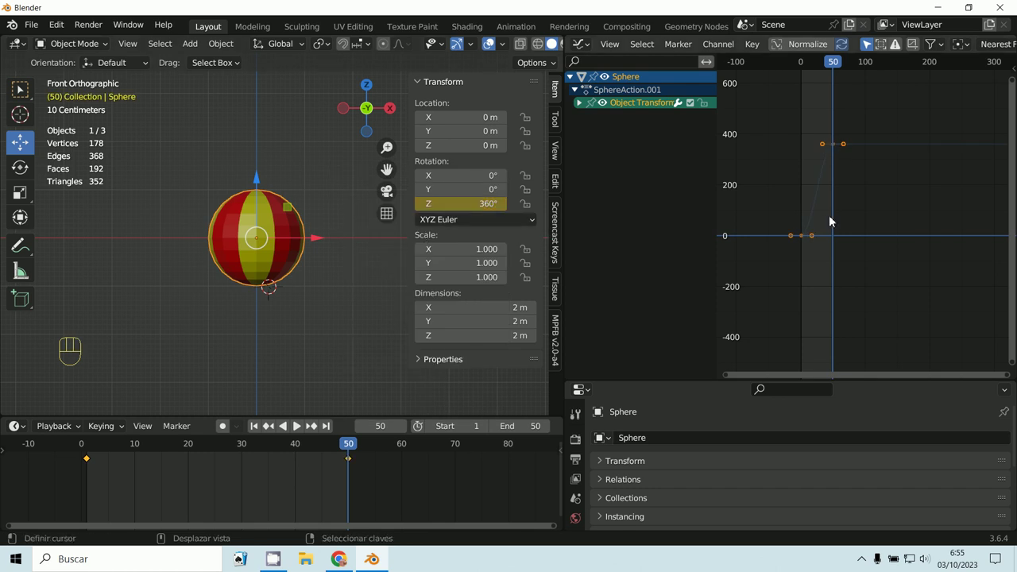
pyautogui.moveTo(93, 472); pyautogui.dragTo(352, 533)
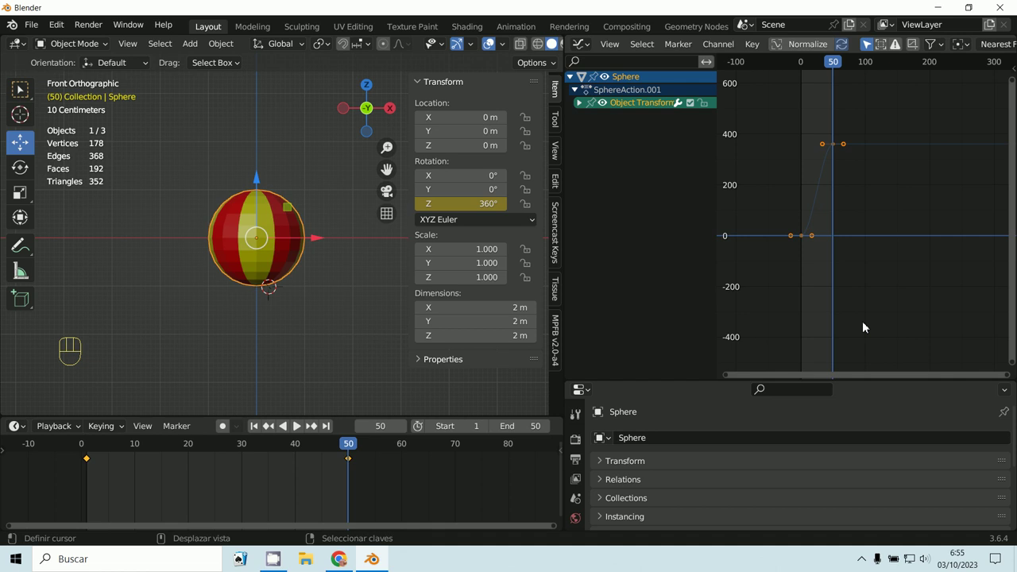
# Show the F-Curve sidebar and box-select both Z-rotation keyframes for interpolation editing
pyautogui.press('n')
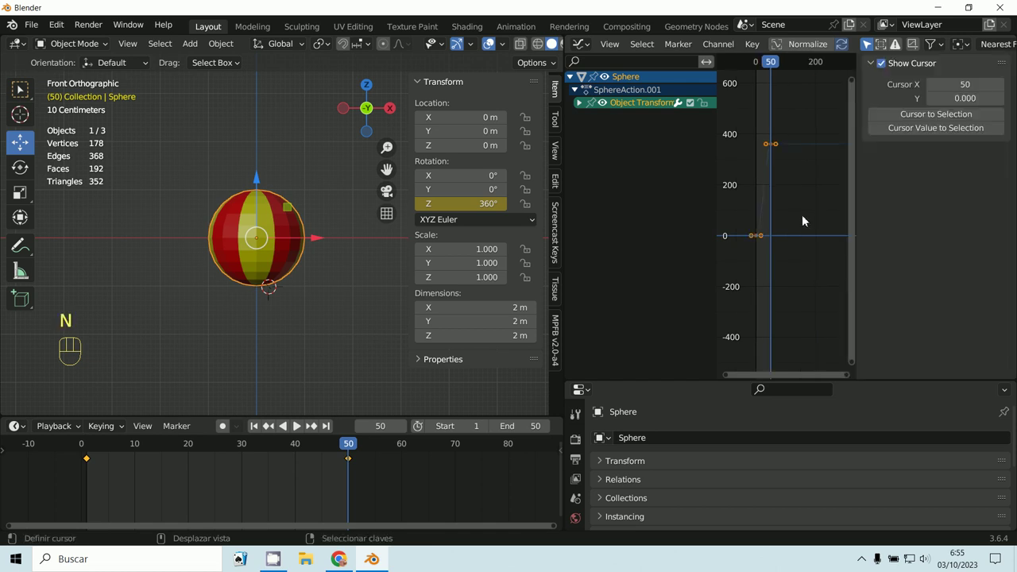
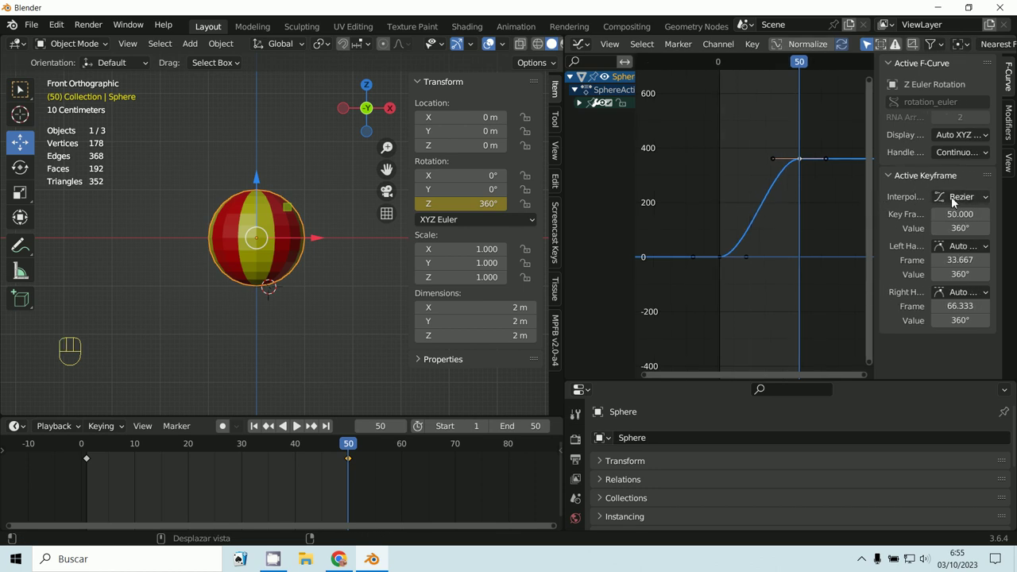
pyautogui.click(955, 204)
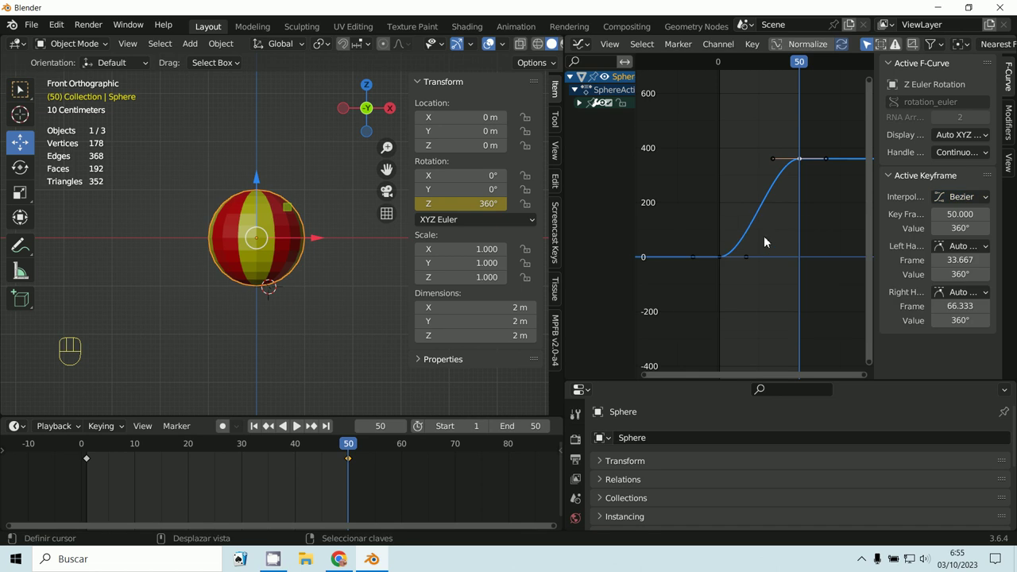
pyautogui.moveTo(973, 202); pyautogui.dragTo(716, 253)
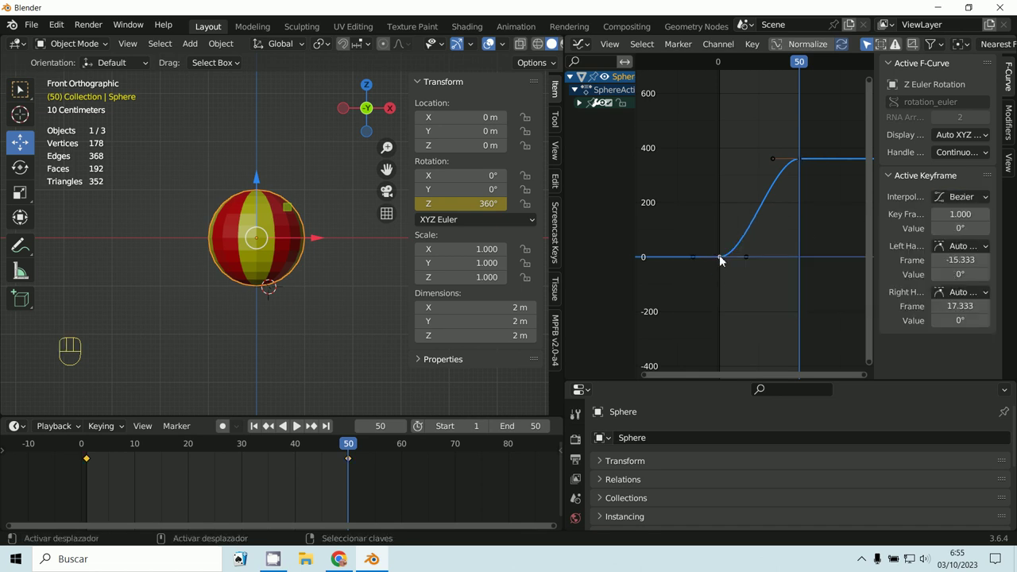
# Set the keyframes to Linear interpolation and scrub to frame 16 to check the steady spin
pyautogui.click(962, 208)
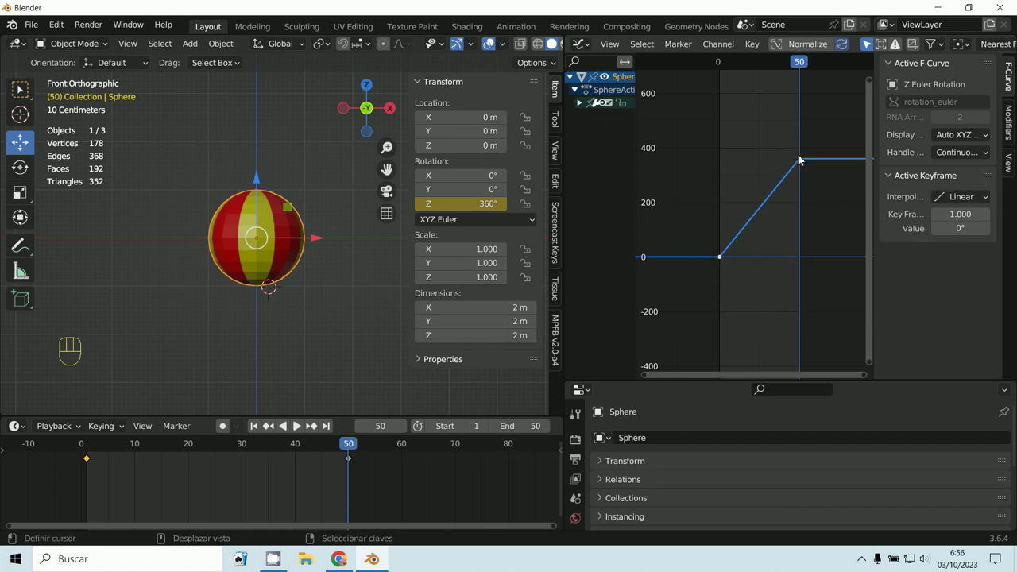
pyautogui.click(723, 264)
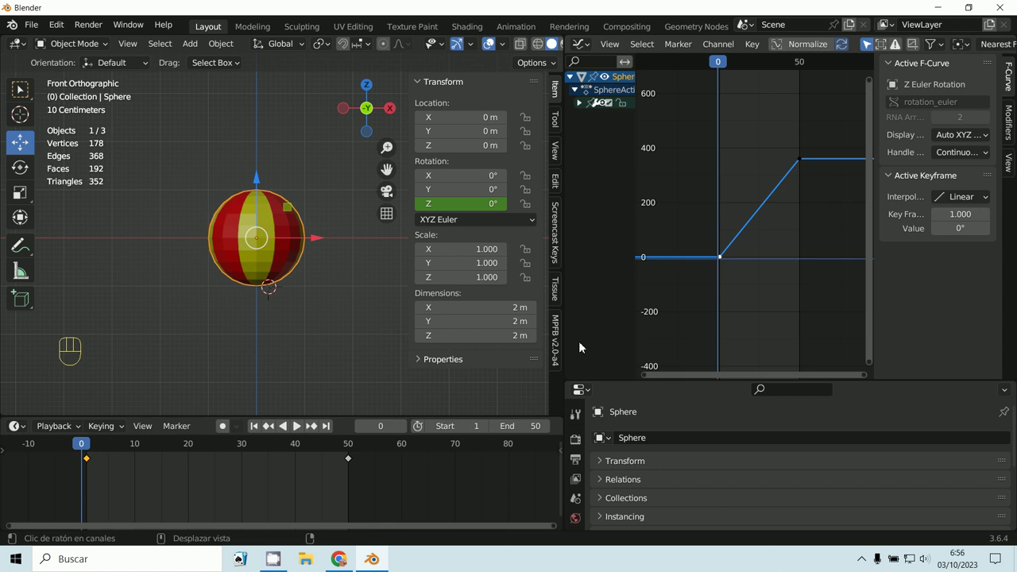
pyautogui.click(92, 475)
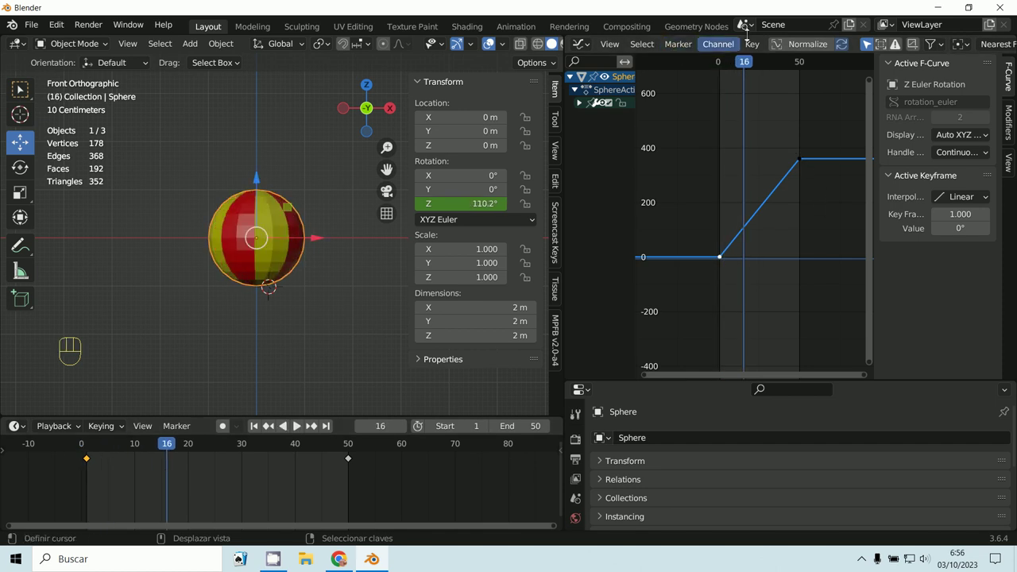
# Apply Linear Extrapolation to the rotation curve, end the scene at frame 300 and play it back
pyautogui.moveTo(738, 50); pyautogui.dragTo(619, 205)
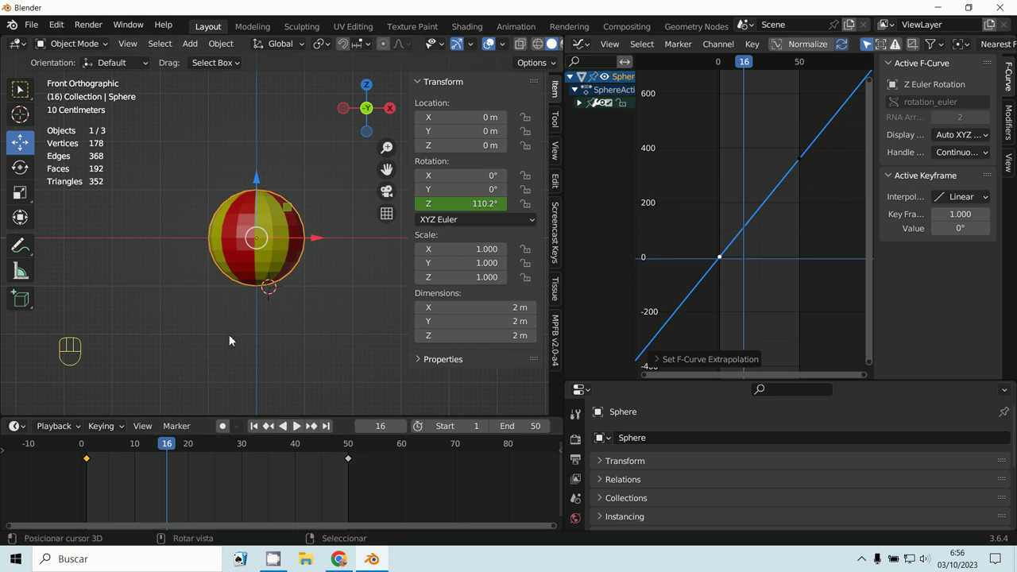
pyautogui.click(296, 433)
pyautogui.press('Escape')
pyautogui.press('Escape')
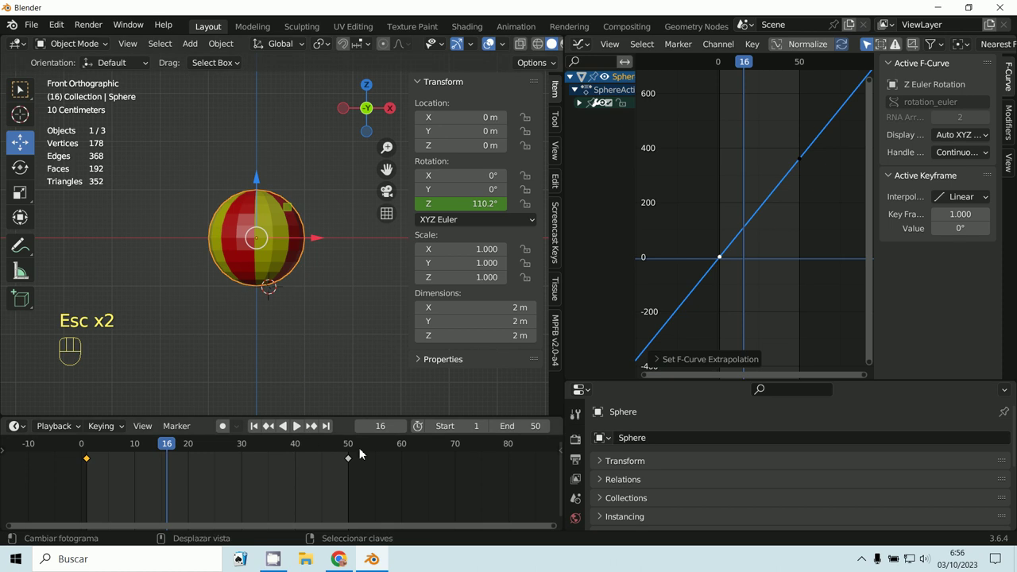
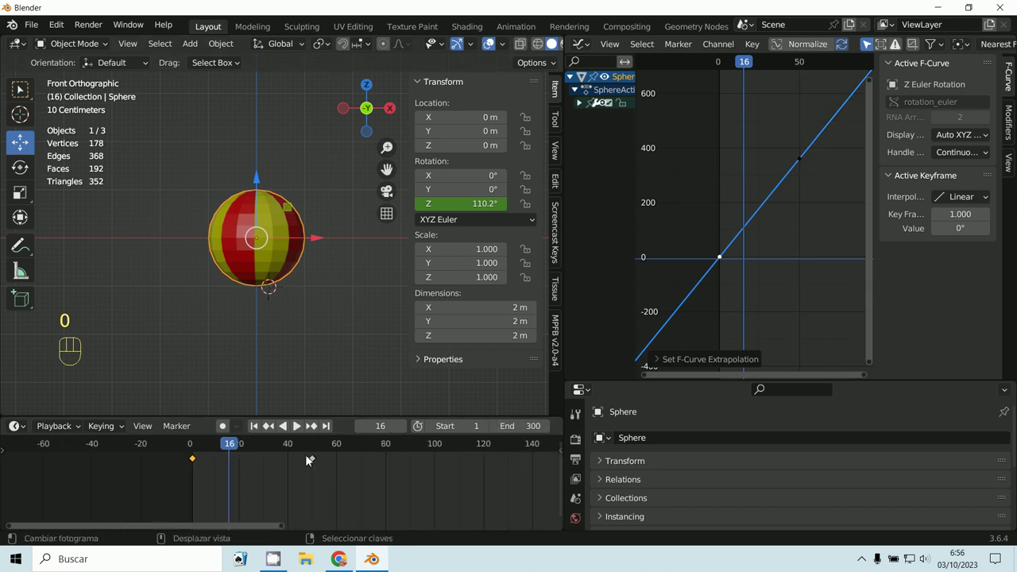
pyautogui.click(297, 427)
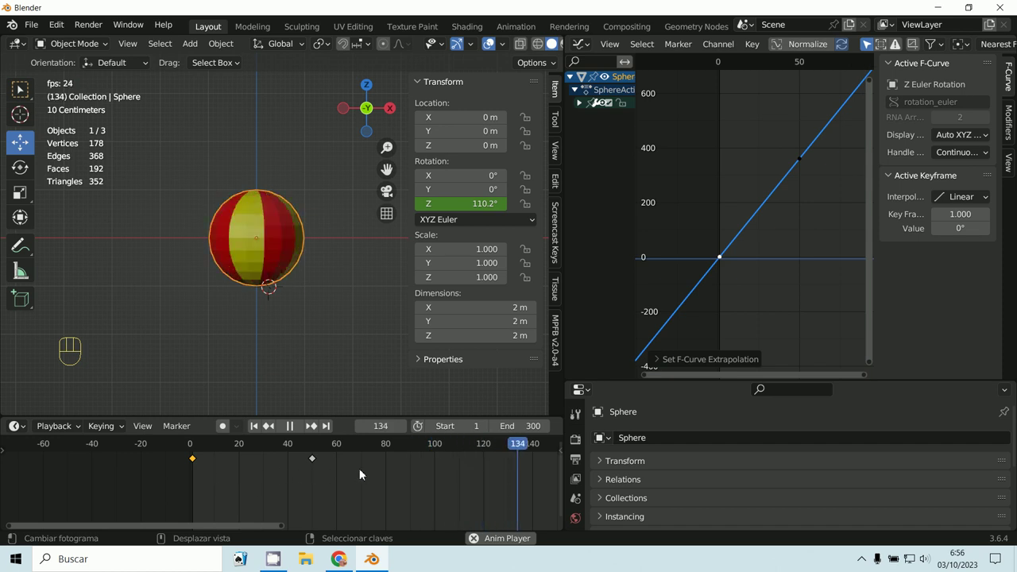
# Stop playback and return the timeline to frame 1
pyautogui.press('Escape')
pyautogui.press('Escape')
pyautogui.click(200, 469)
pyautogui.press('Escape')
pyautogui.click(359, 402)
pyautogui.press('Escape')
pyautogui.click(291, 428)
pyautogui.click(192, 479)
# Start freely rotating the sphere in the viewport, tilting it about 14°
pyautogui.press('r')
pyautogui.press('r')
pyautogui.middleClick(298, 274)
pyautogui.press('r')
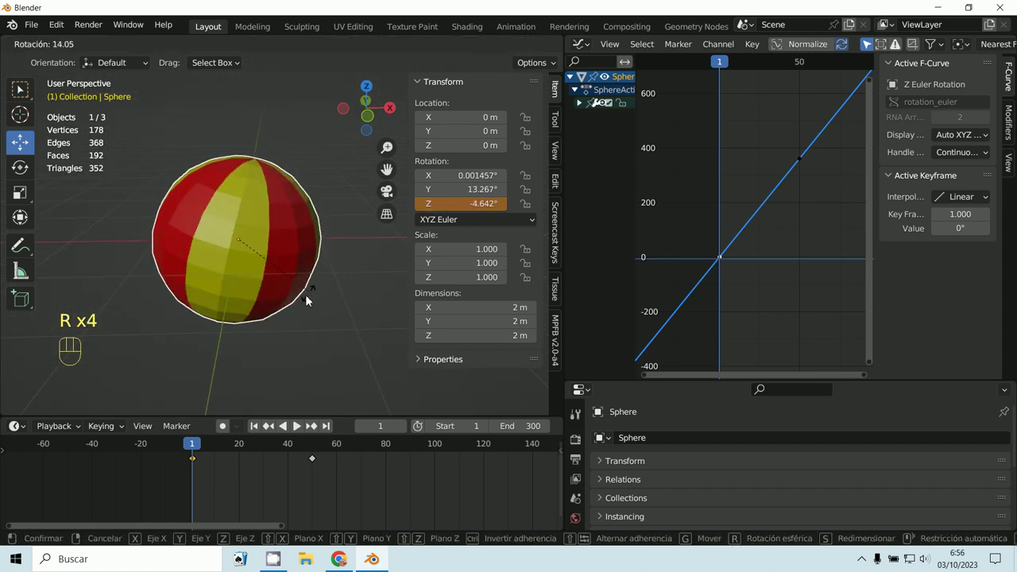
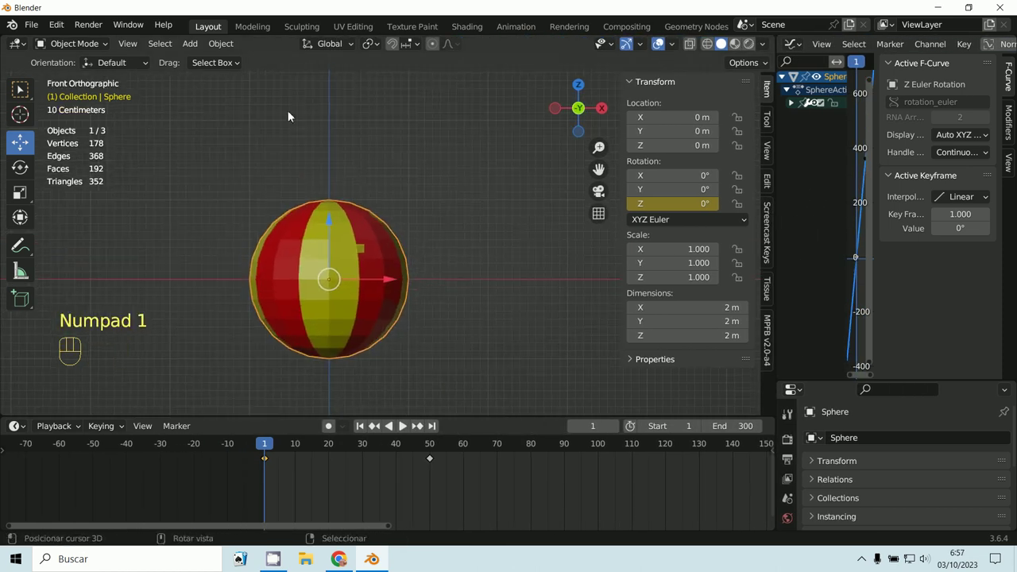
# Add an Empty at the 3D cursor, centred on the striped sphere
pyautogui.click(193, 47)
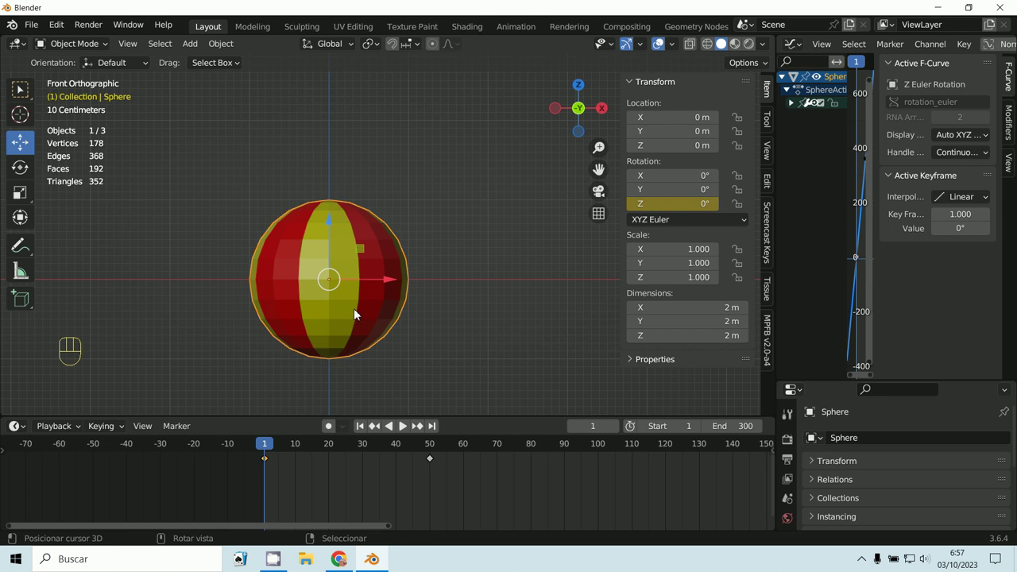
pyautogui.press('shift+a')
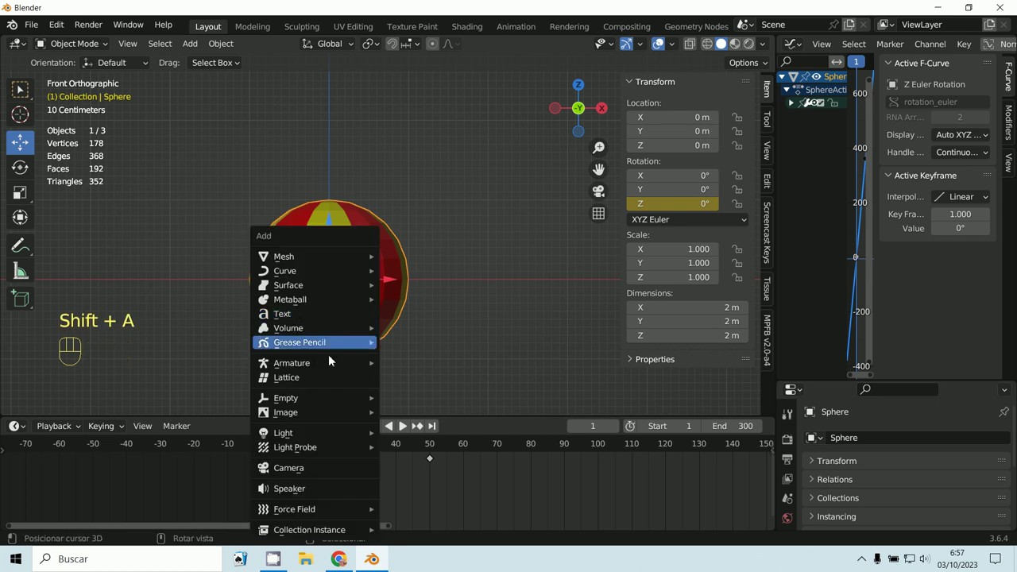
pyautogui.press('shift+s')
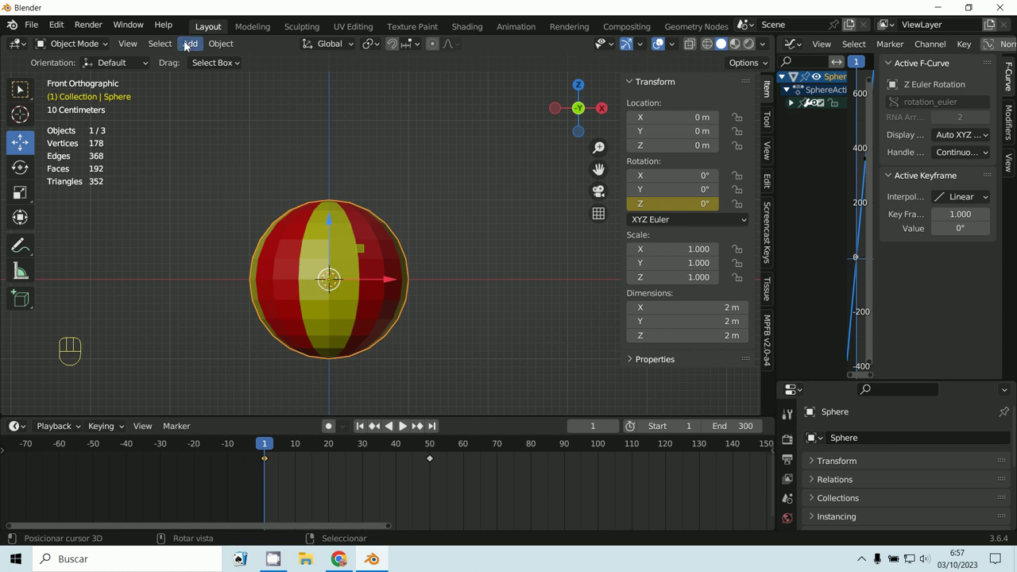
pyautogui.moveTo(194, 52); pyautogui.dragTo(351, 208)
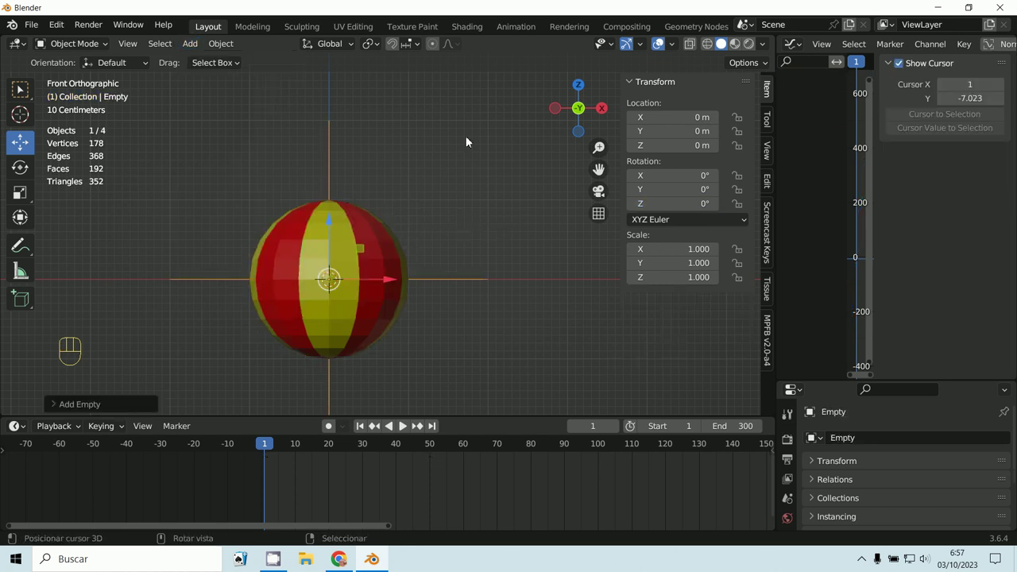
# Check the new Empty's transform: world origin, zero rotation, unit scale
pyautogui.click(58, 416)
pyautogui.moveTo(325, 275); pyautogui.dragTo(325, 275)
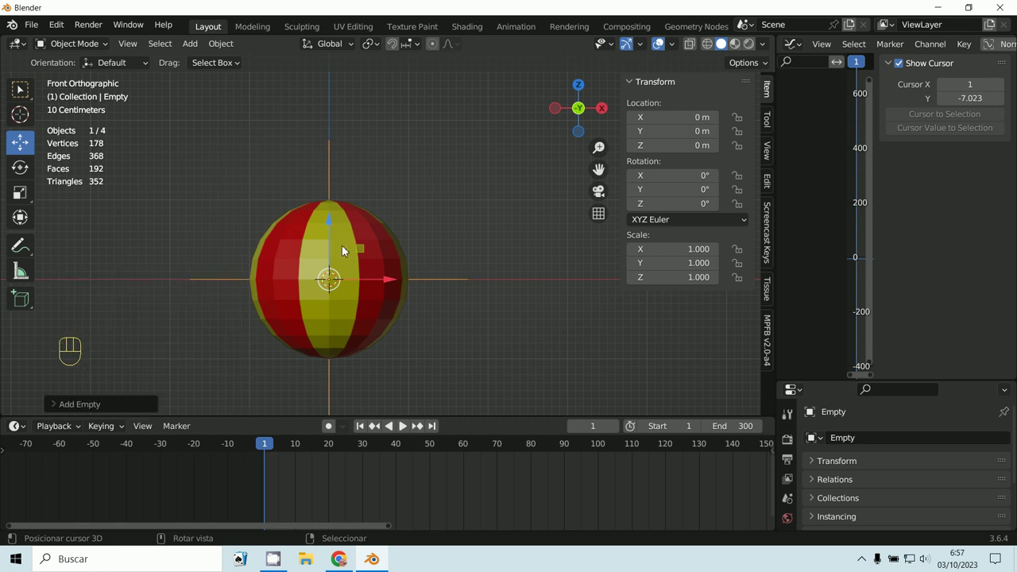
pyautogui.click(54, 411)
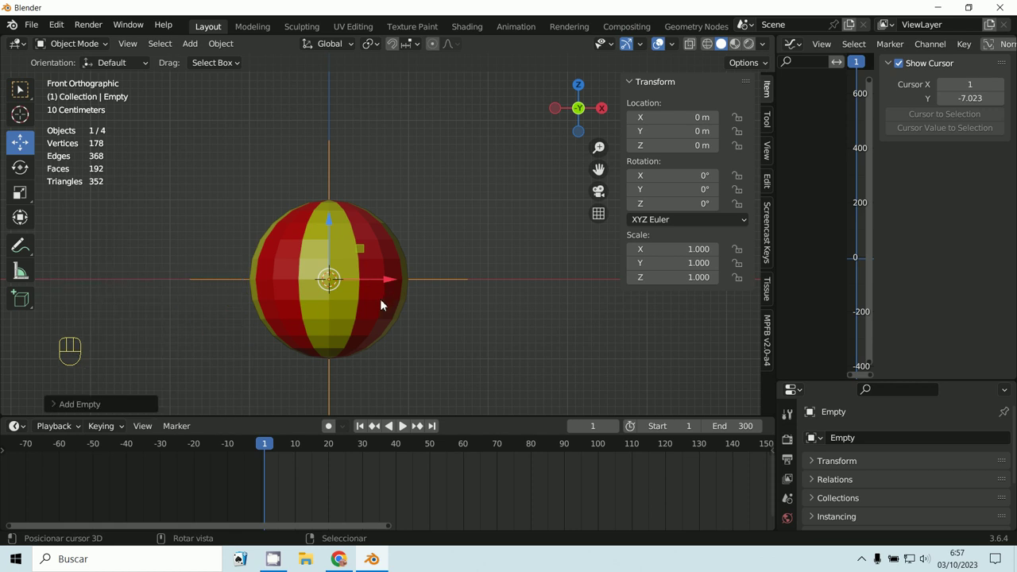
pyautogui.click(59, 406)
pyautogui.moveTo(326, 274); pyautogui.dragTo(326, 275)
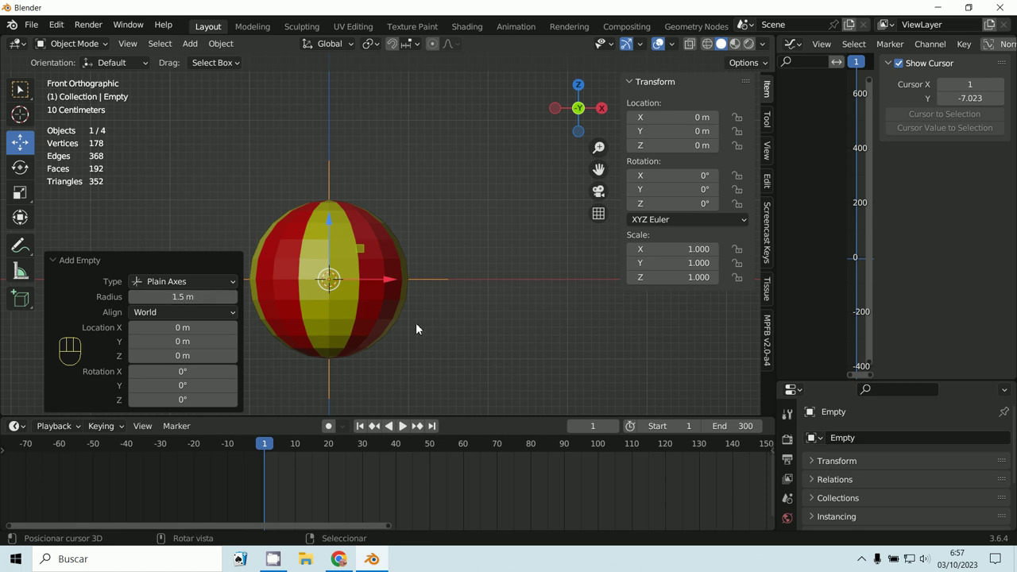
# Set the Empty as the sphere's Parent in Object Properties > Relations
pyautogui.click(59, 265)
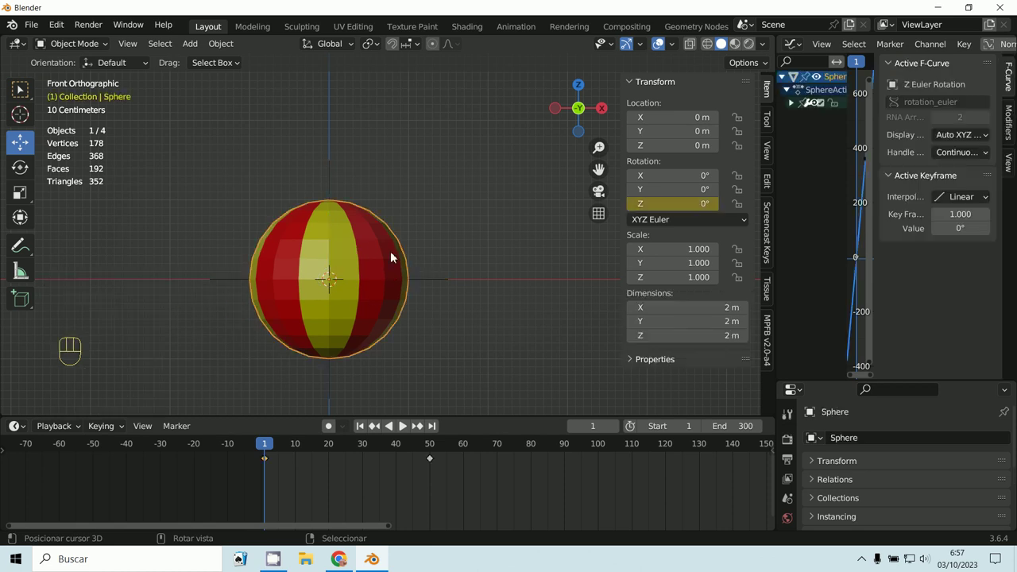
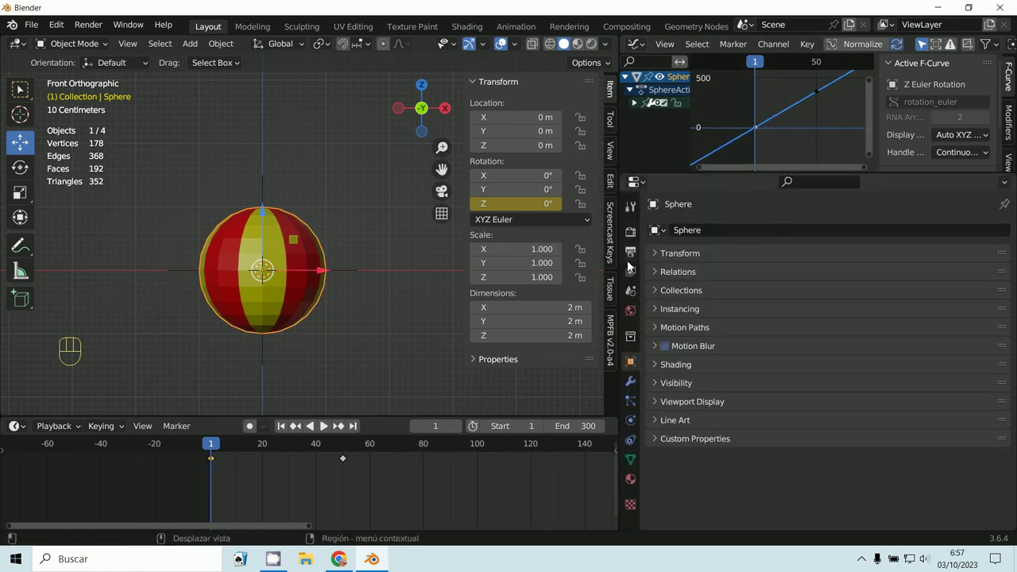
pyautogui.click(638, 369)
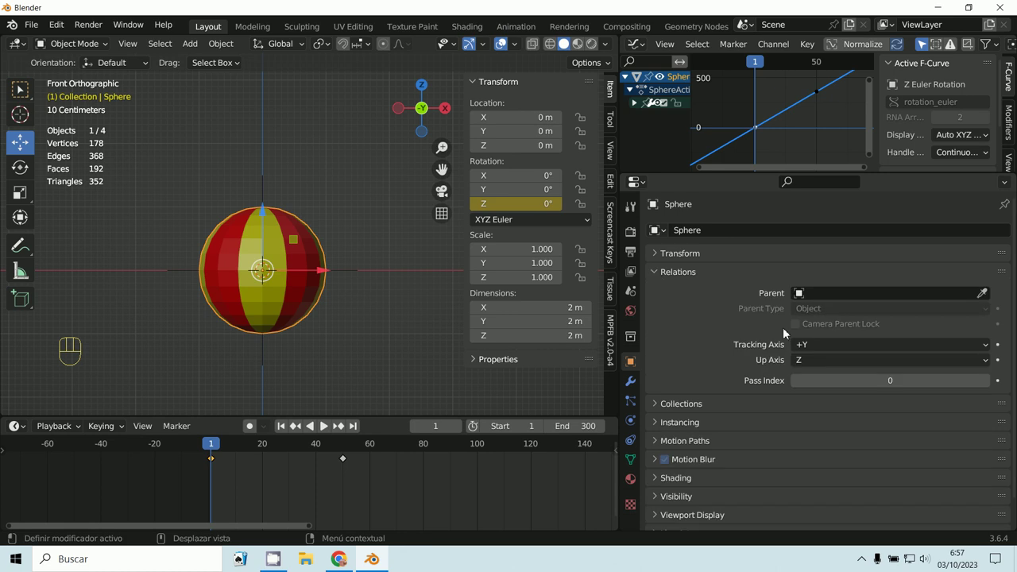
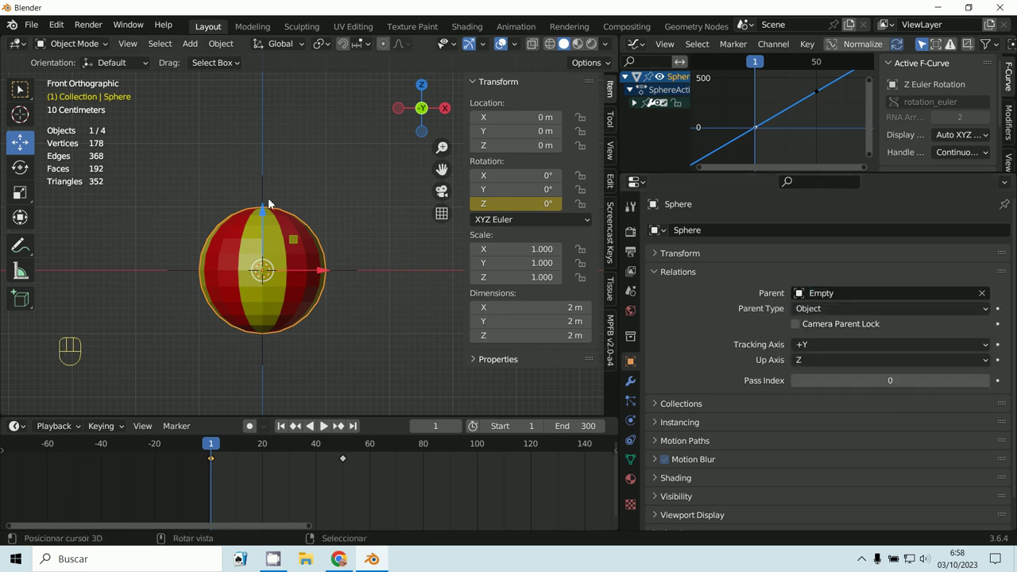
pyautogui.press('g')
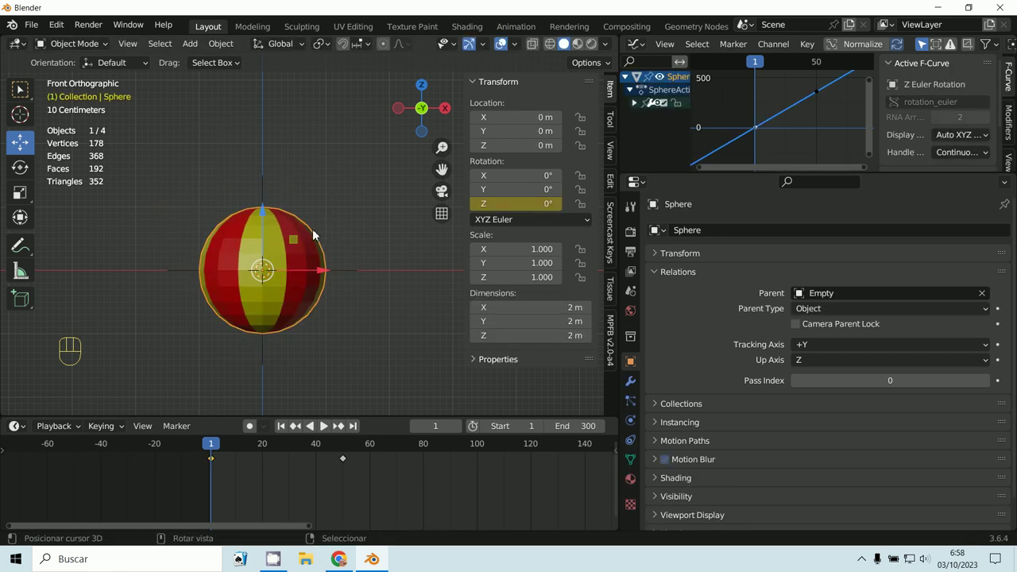
# Tilt the Empty so the sphere's spin axis leans with it
pyautogui.press('r')
pyautogui.press('r')
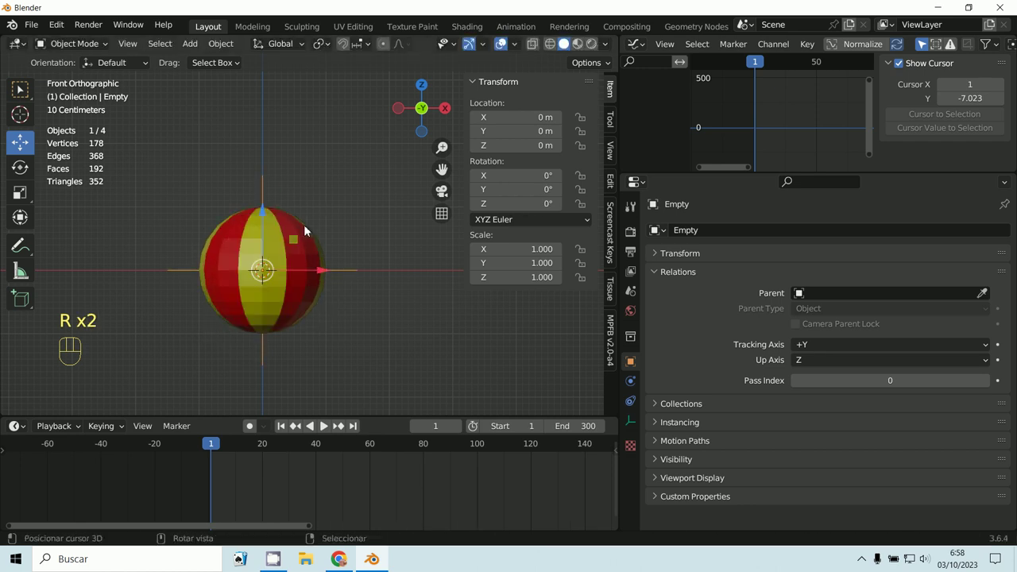
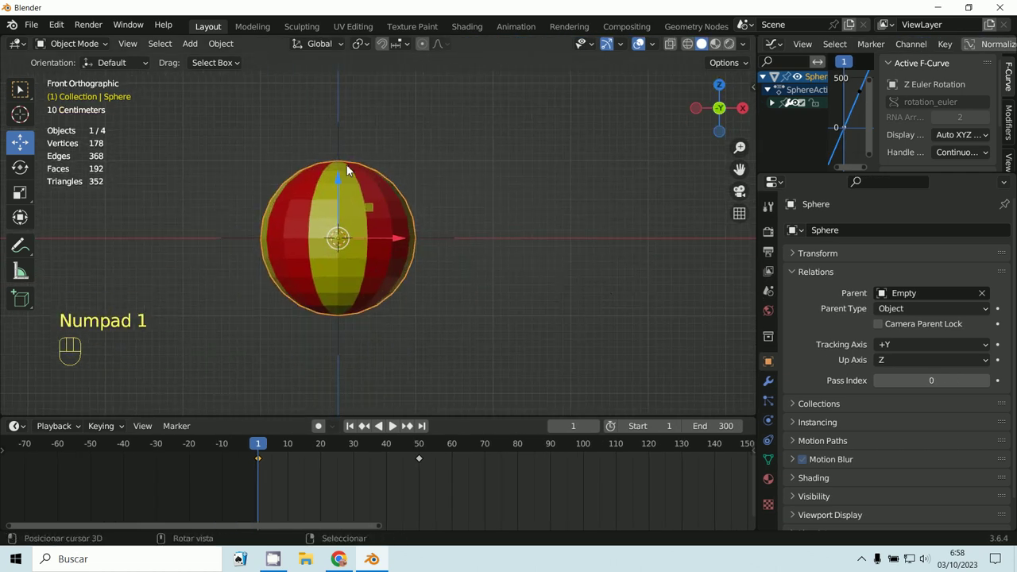
pyautogui.press('r')
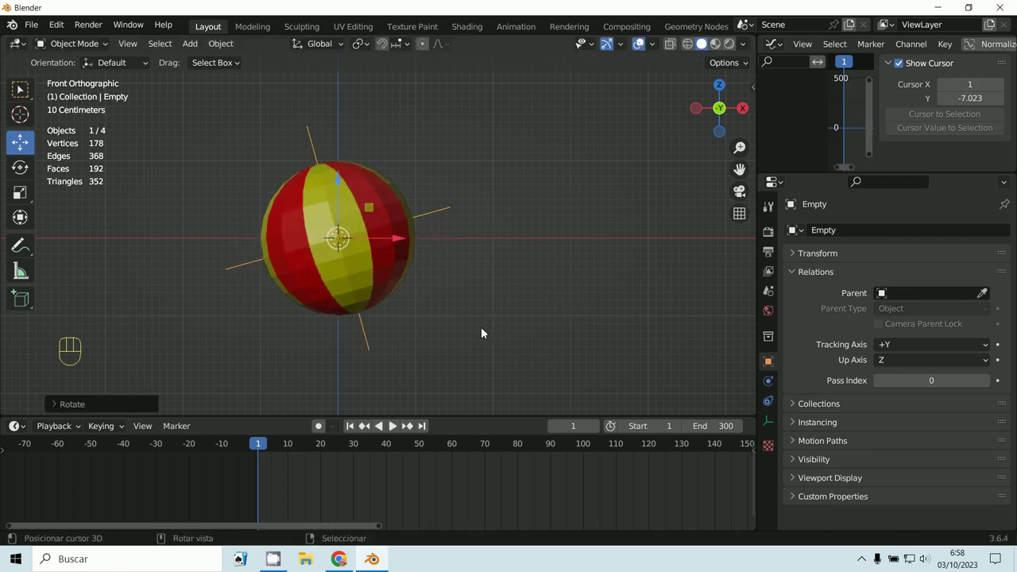
# Play the spin around the tilted axis, stop at frame 1 and switch to top orthographic view
pyautogui.click(402, 434)
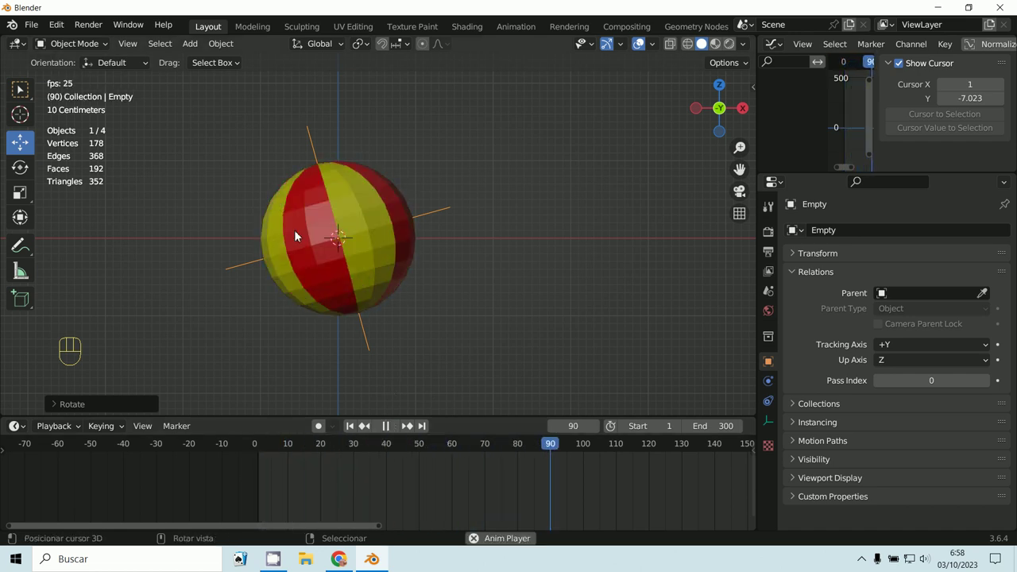
pyautogui.press('r')
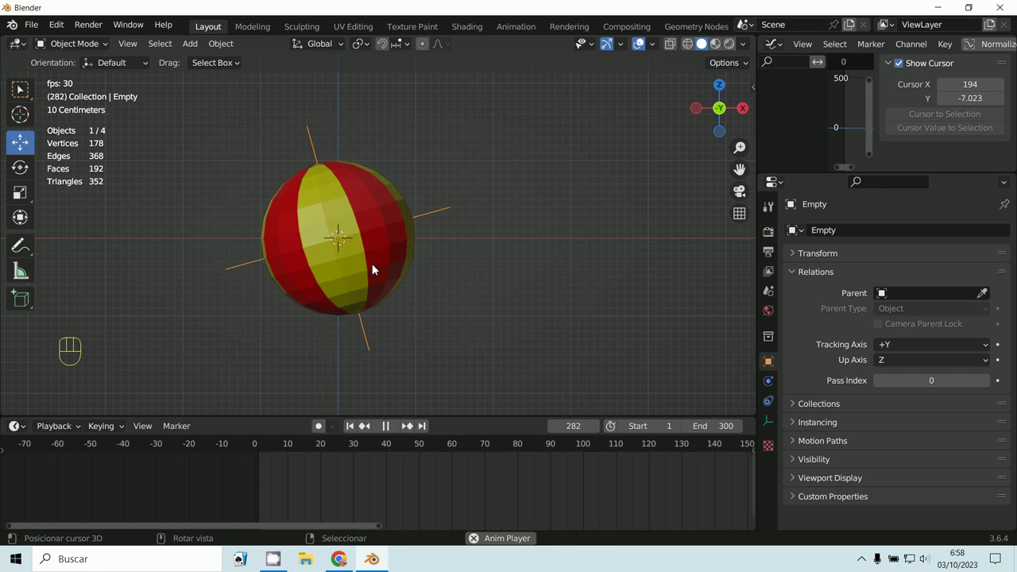
pyautogui.press('Escape')
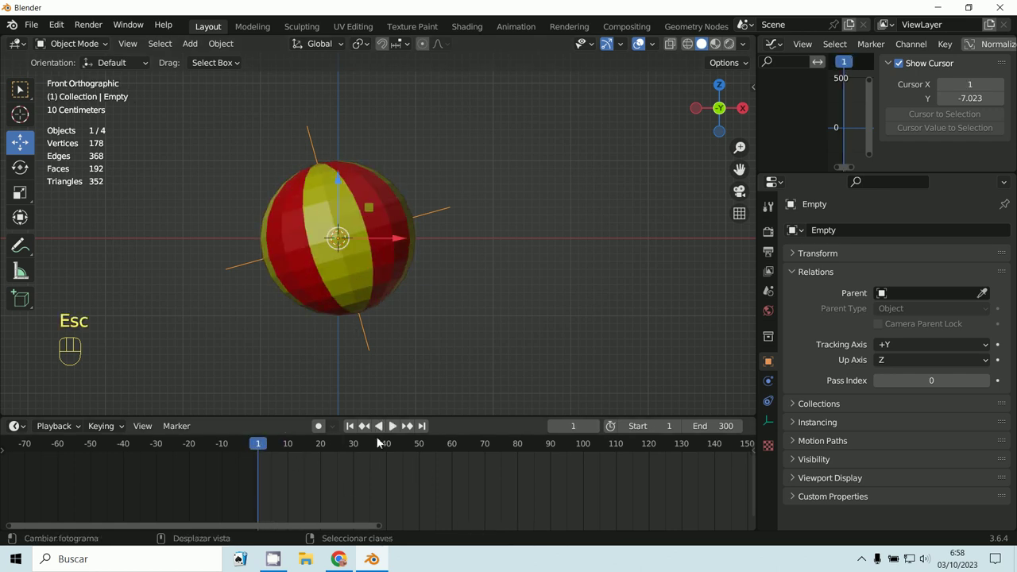
pyautogui.press('KP_7')
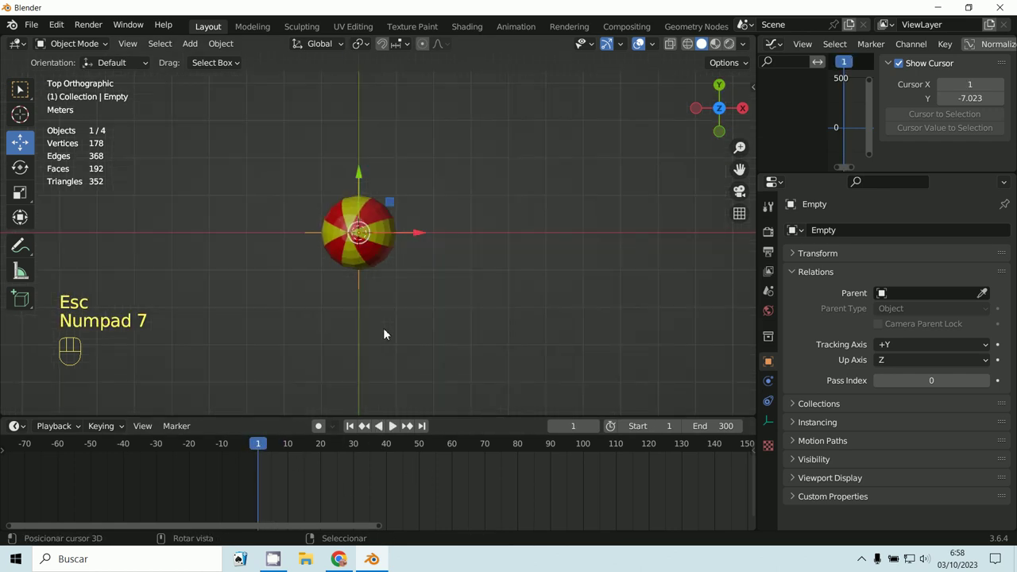
# Add a Bezier circle and scale it up to form the orbit path
pyautogui.moveTo(196, 51); pyautogui.dragTo(399, 93)
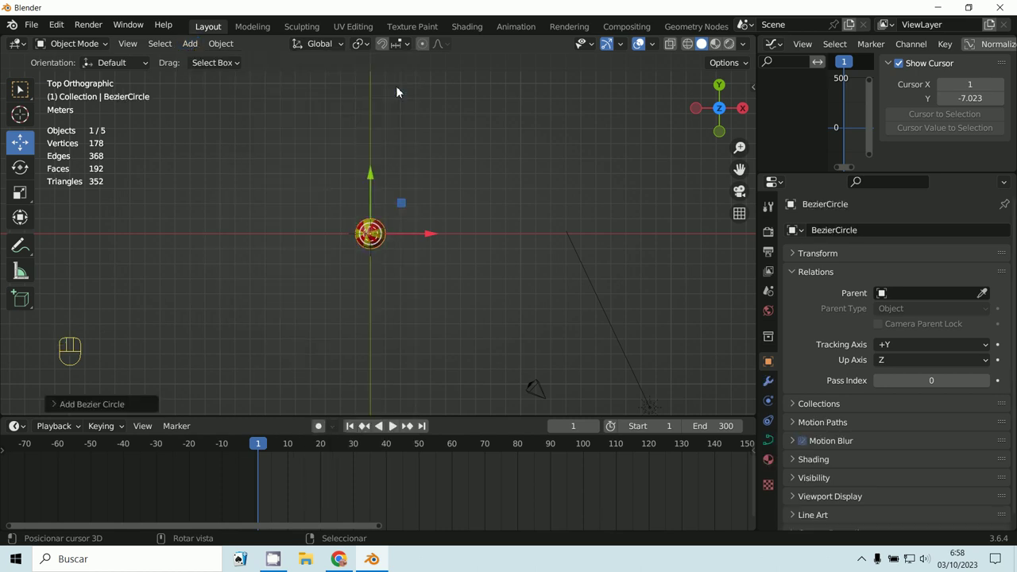
pyautogui.press('s')
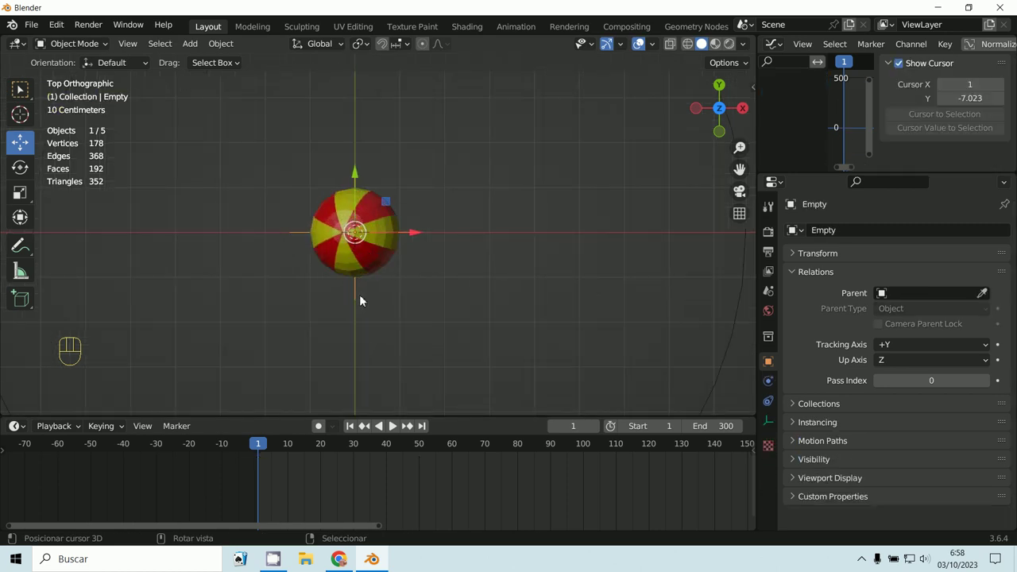
# Move the Empty with its sphere onto the circle's rim and pick BezierCircle as its parent
pyautogui.press('g')
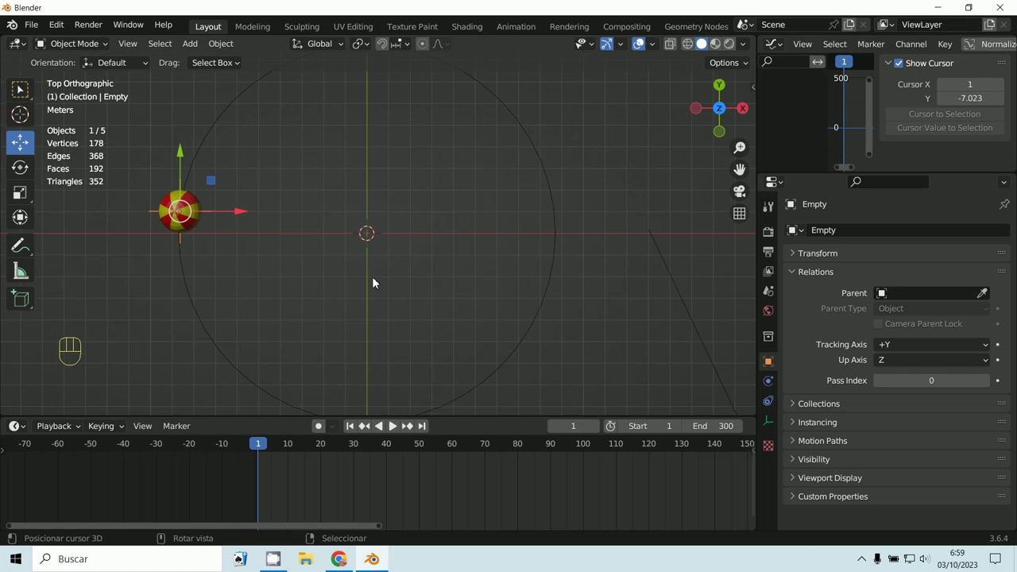
pyautogui.click(776, 364)
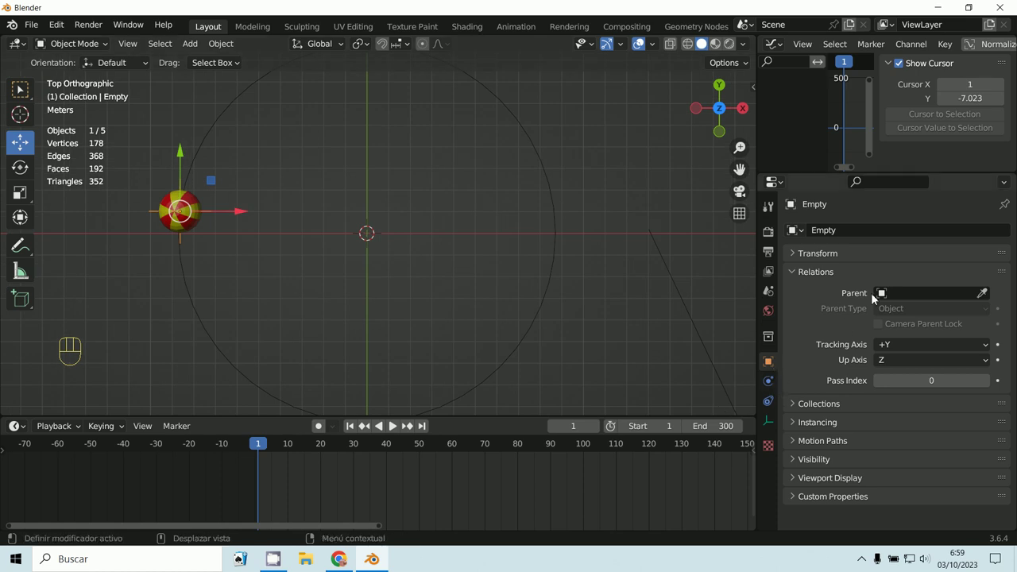
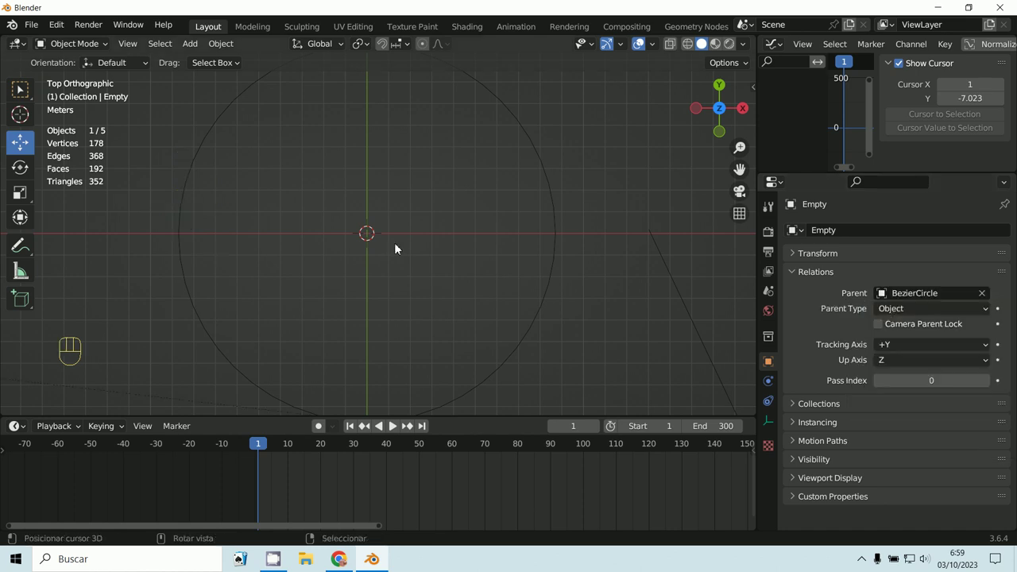
# Apply the Empty's current transforms so its parented position becomes its rest state
pyautogui.press('KP_1')
pyautogui.press('g')
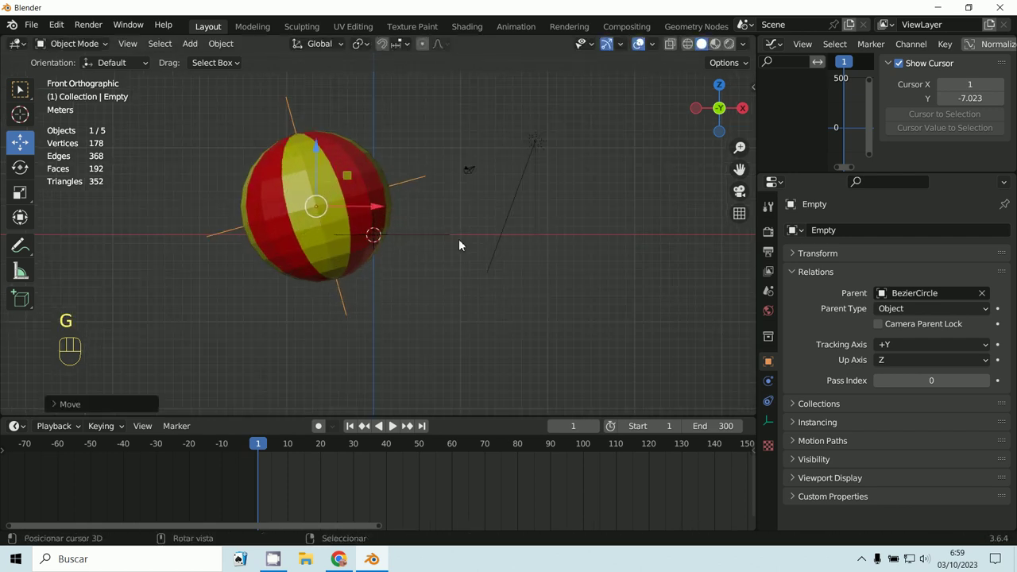
pyautogui.press('ctrl+a')
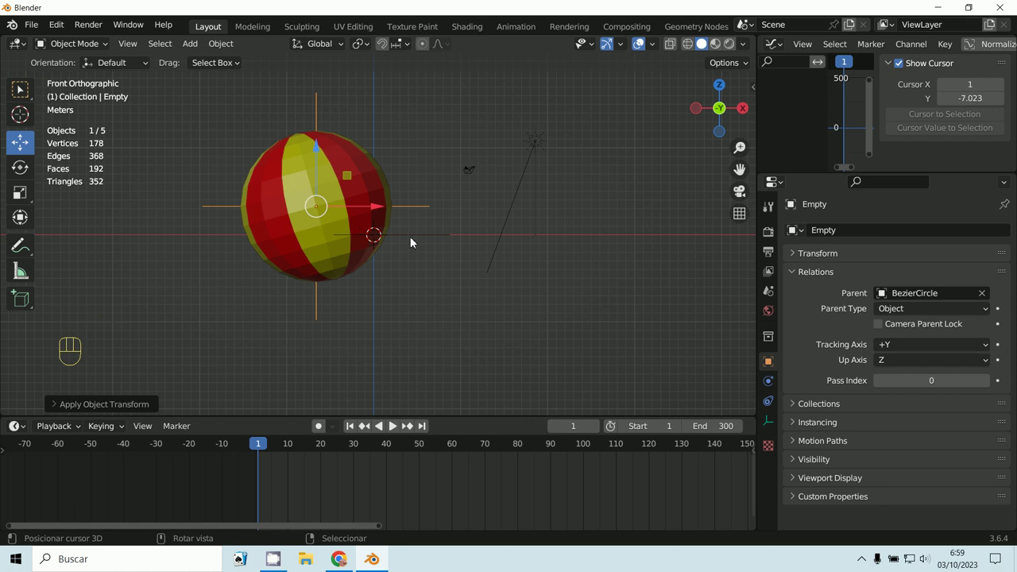
pyautogui.press('ctrl+z')
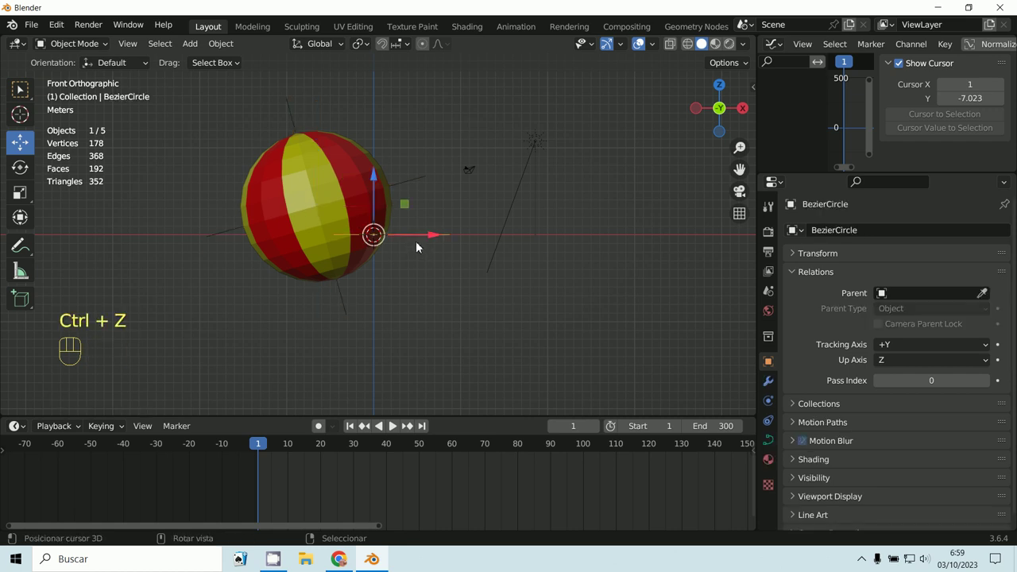
pyautogui.press('ctrl+a')
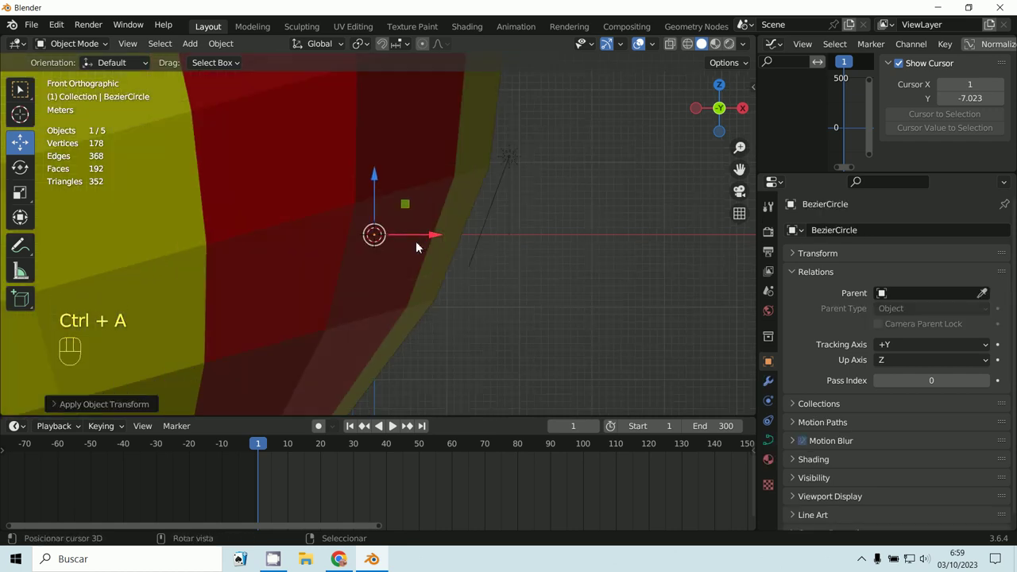
pyautogui.moveTo(421, 250); pyautogui.dragTo(424, 380)
pyautogui.press('ctrl+a')
# Shrink the Empty and its striped sphere to about 0.28 of their size
pyautogui.middleClick(317, 200)
pyautogui.press('KP_1')
pyautogui.middleClick(294, 168)
pyautogui.moveTo(336, 253); pyautogui.dragTo(343, 353)
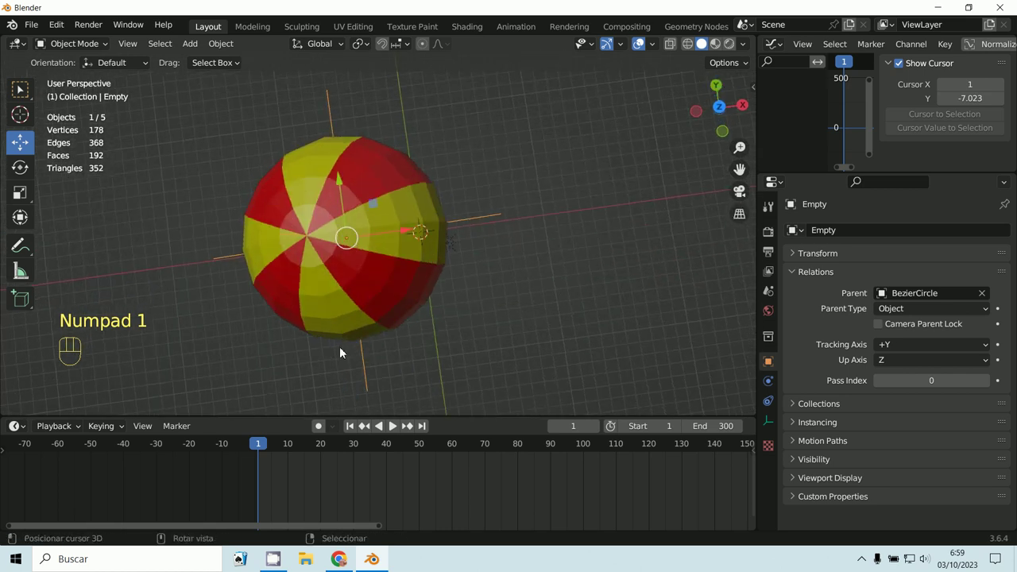
pyautogui.press('s')
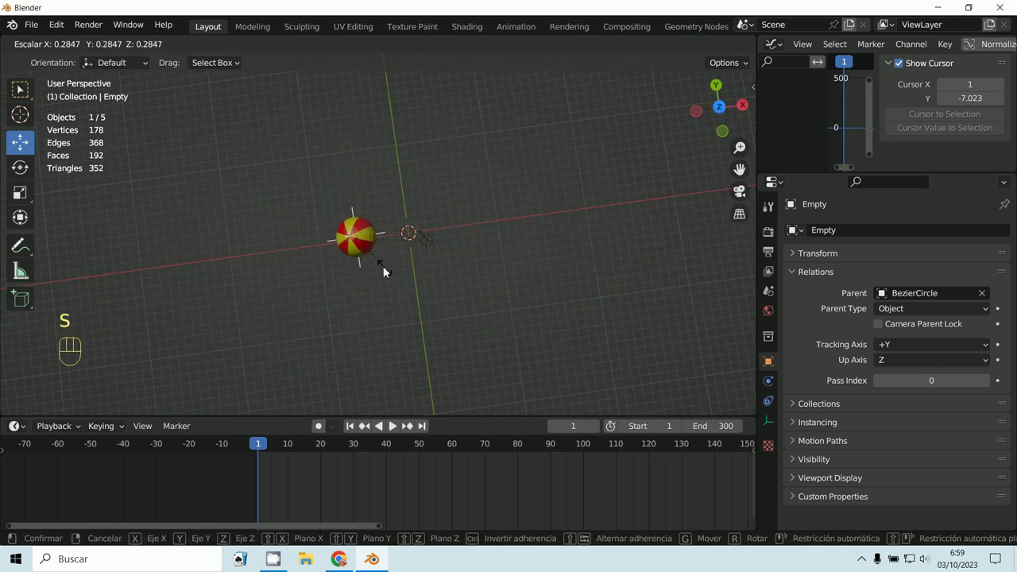
pyautogui.press('KP_7')
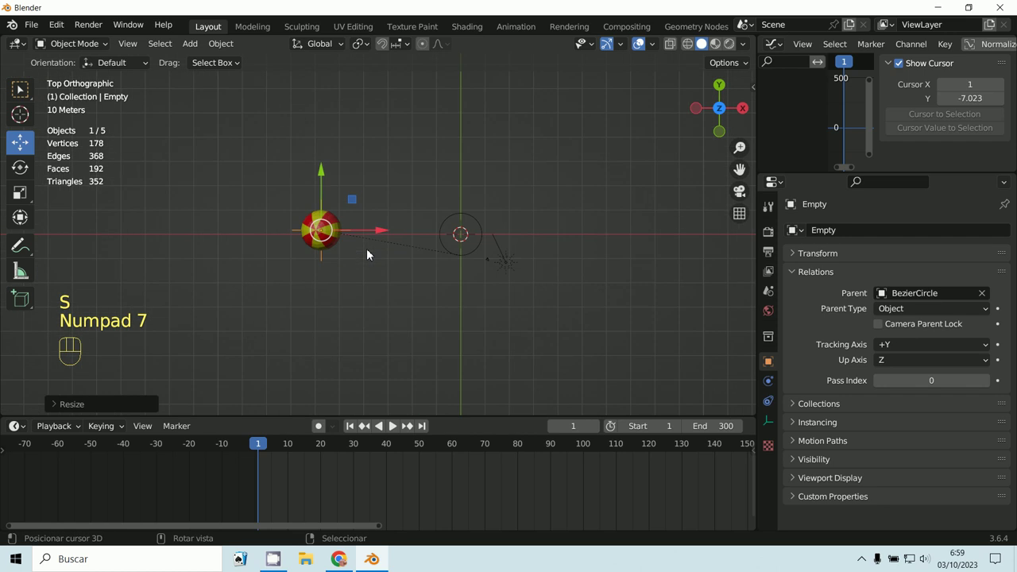
# Fine-tune the Empty's scale and nudge it into place over the circle
pyautogui.press('s')
pyautogui.press('s')
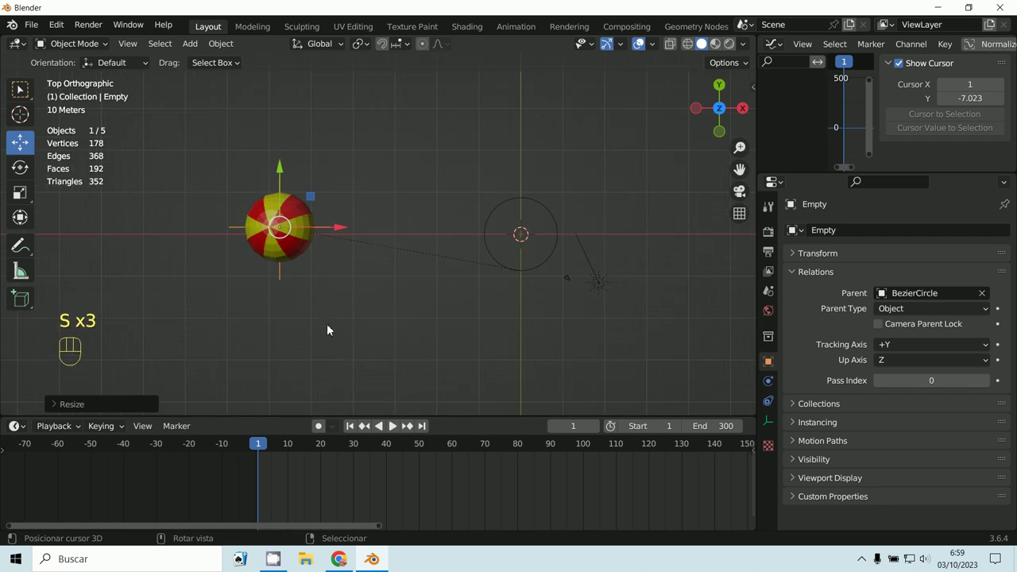
pyautogui.press('s')
pyautogui.press('g')
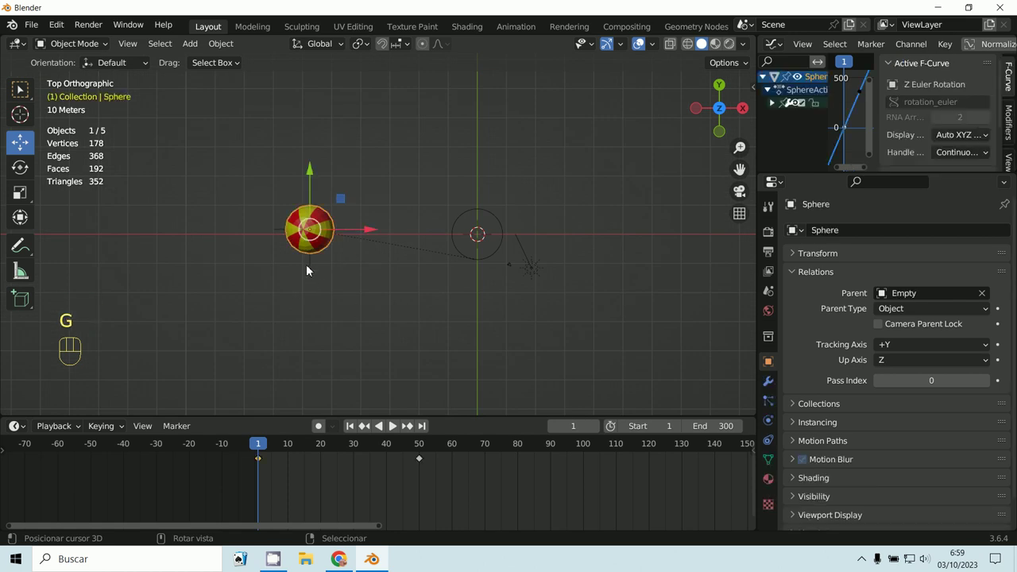
pyautogui.press('g')
# Lower the Empty about 30 m to the circle's height and add the Bezier circle to the selection
pyautogui.press('KP_1')
pyautogui.moveTo(504, 344); pyautogui.dragTo(320, 148)
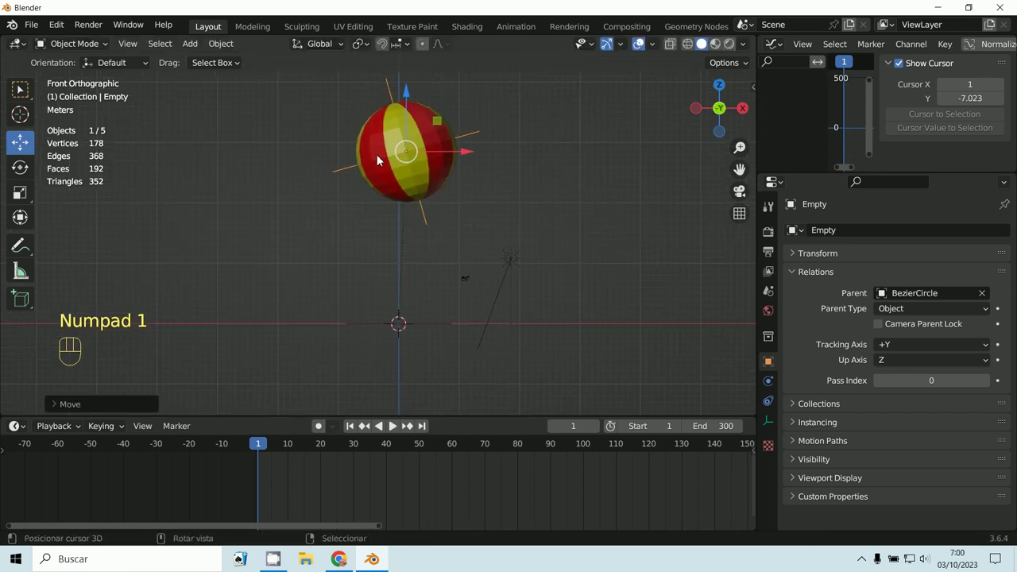
pyautogui.press('g')
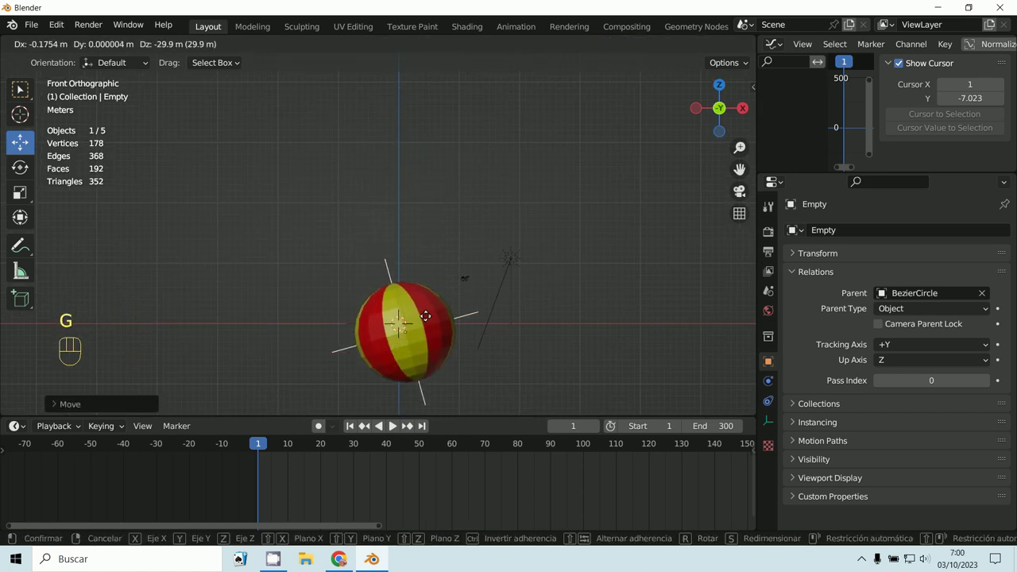
pyautogui.press('KP_7')
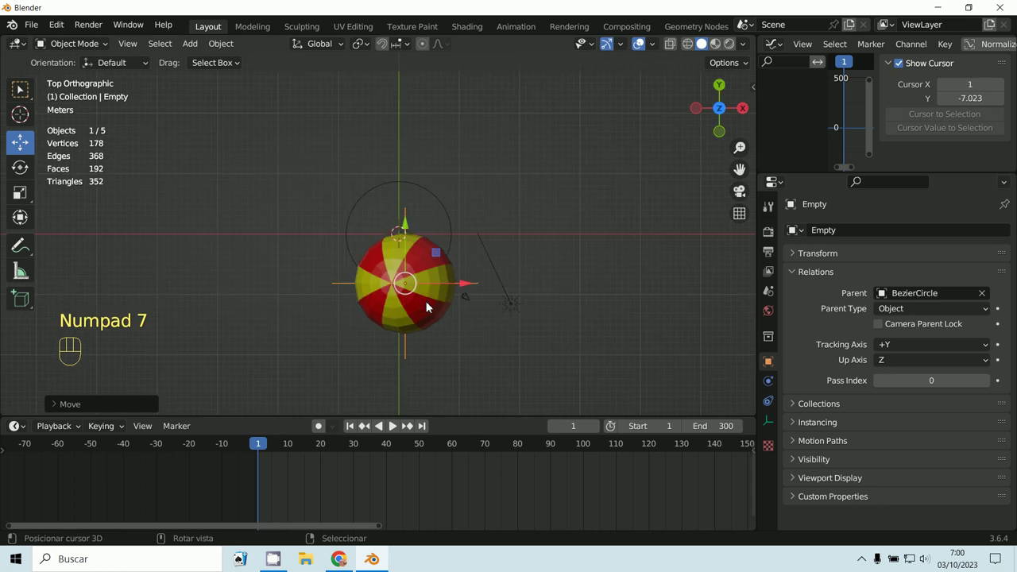
pyautogui.click(394, 437)
pyautogui.press('Escape')
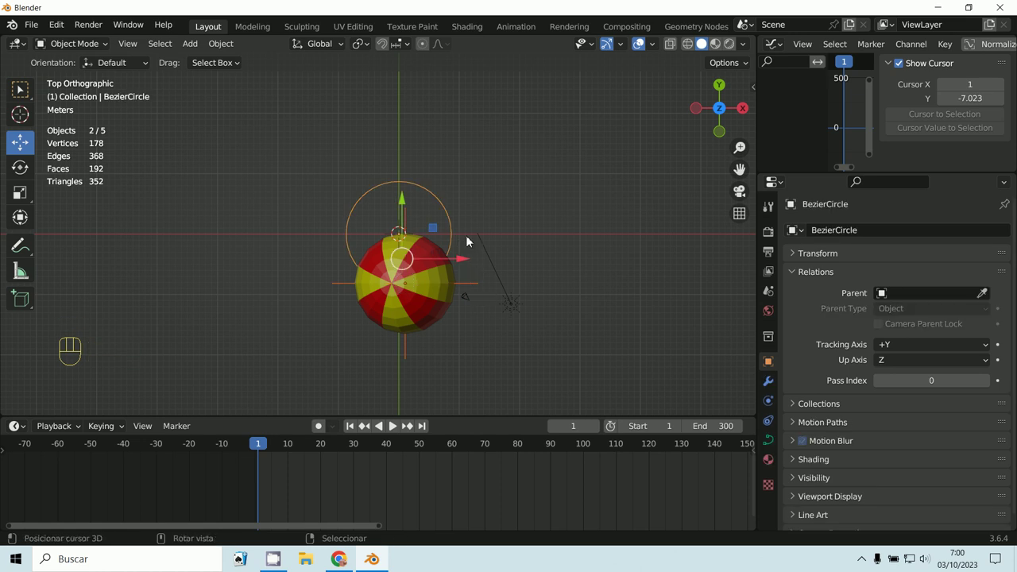
# Parent the Empty to the Bezier circle with Follow Path
pyautogui.press('ctrl+p')
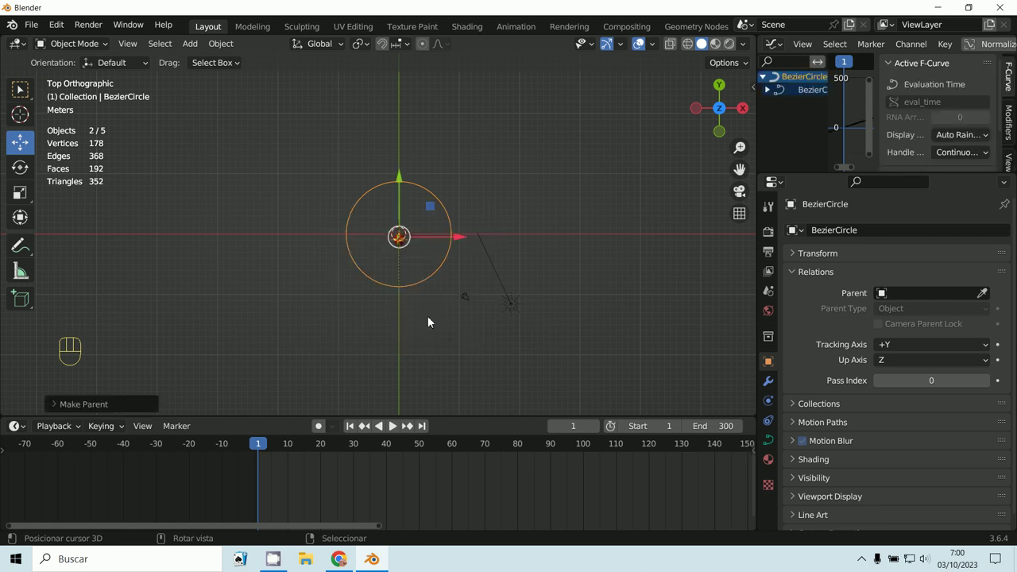
pyautogui.moveTo(436, 323); pyautogui.dragTo(425, 244)
pyautogui.middleClick(486, 429)
pyautogui.press('KP_7')
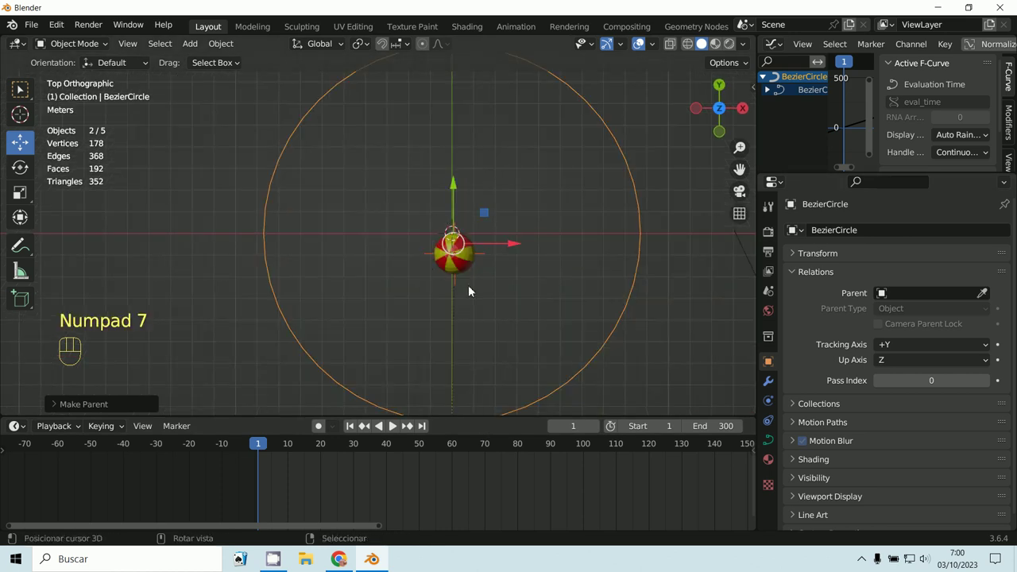
# Place the Empty and sphere on the circle's bottom edge so playback carries it around the path
pyautogui.press('g')
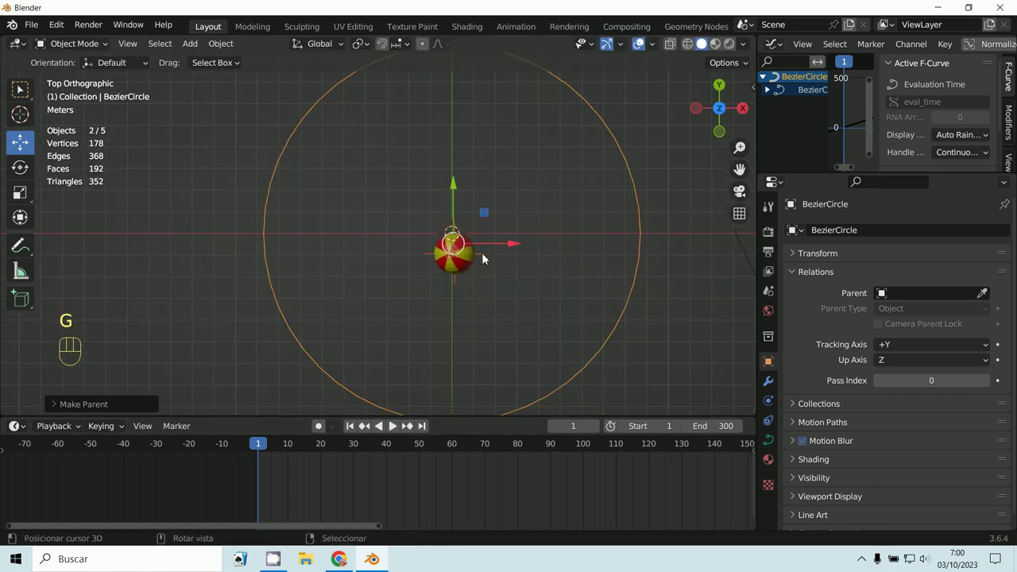
pyautogui.press('g')
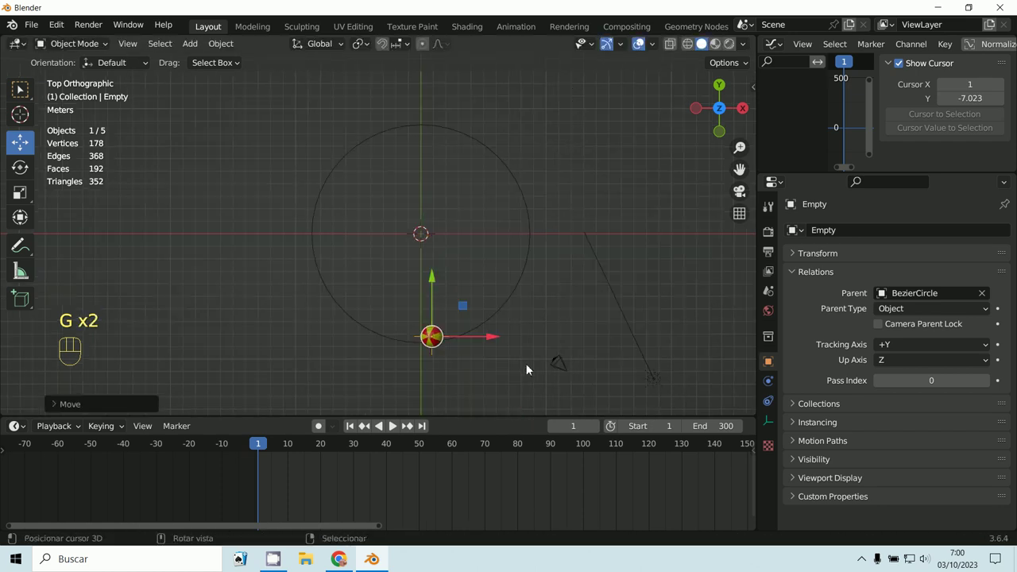
pyautogui.press('g')
pyautogui.click(395, 432)
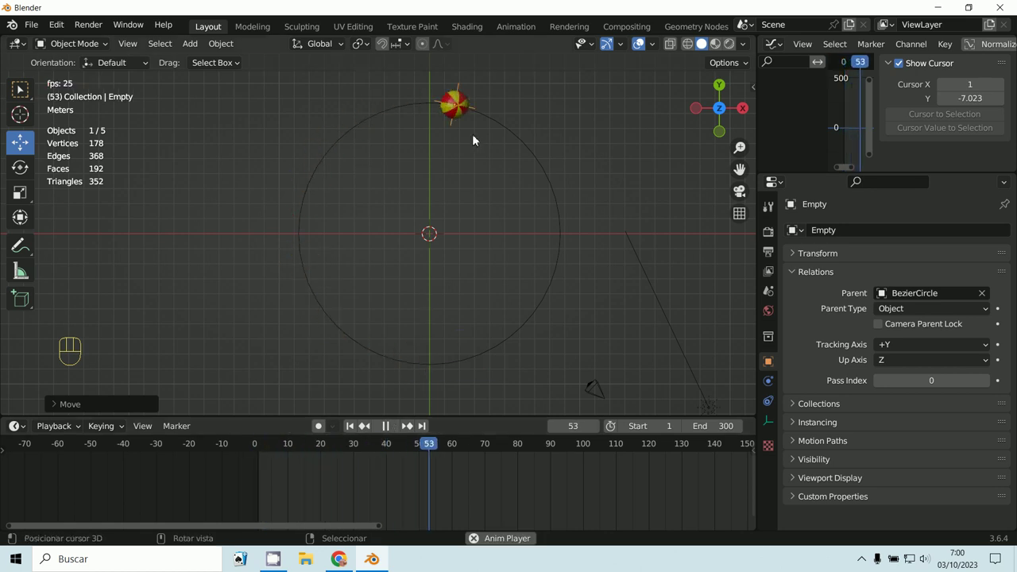
pyautogui.press('Escape')
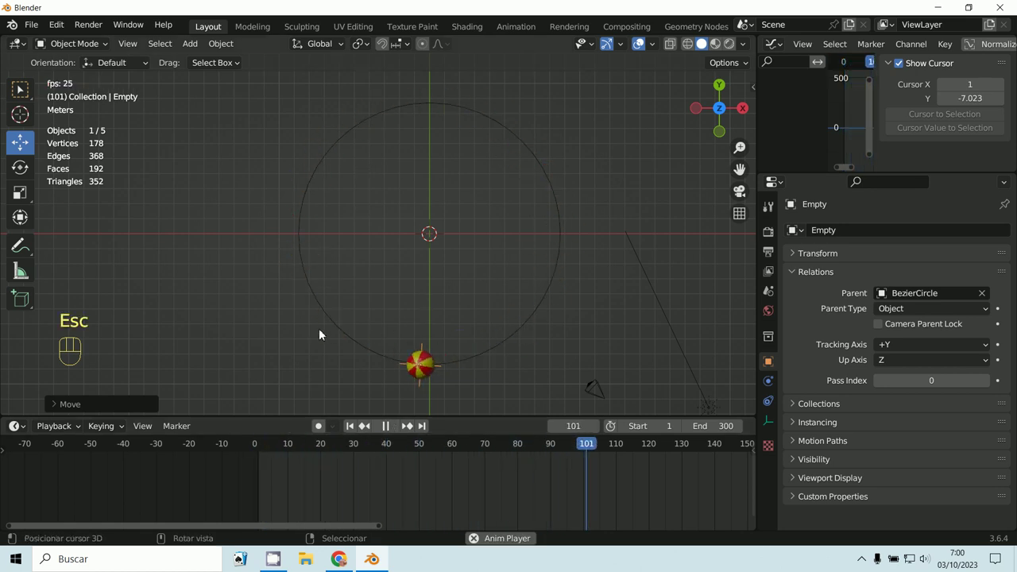
pyautogui.click(389, 433)
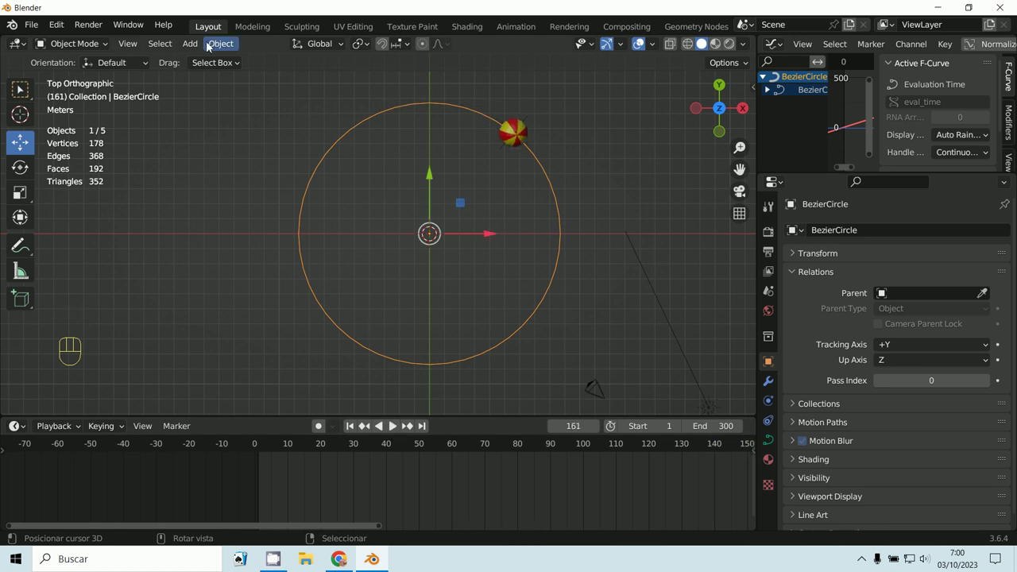
pyautogui.click(81, 53)
pyautogui.click(321, 51)
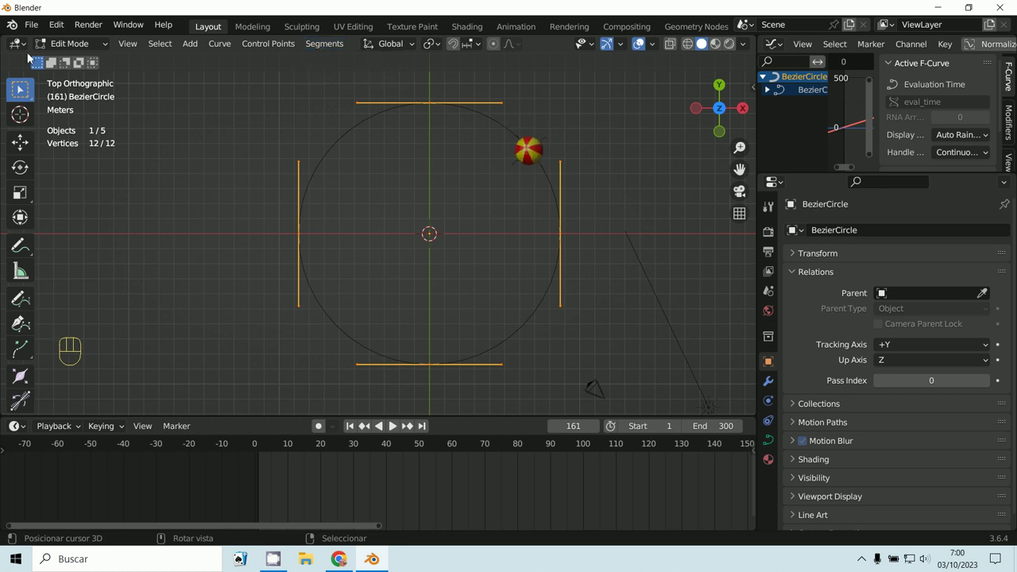
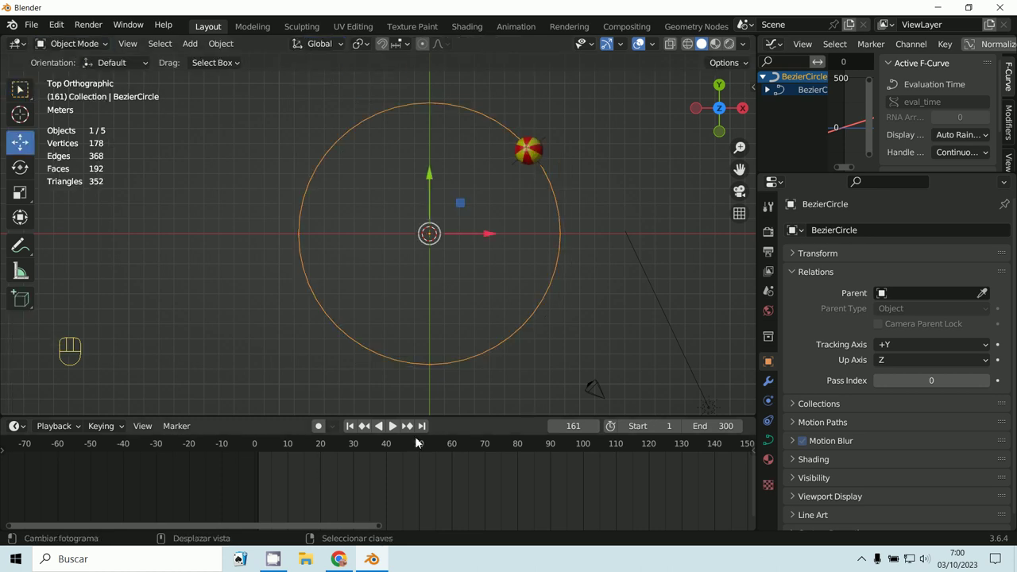
pyautogui.click(395, 434)
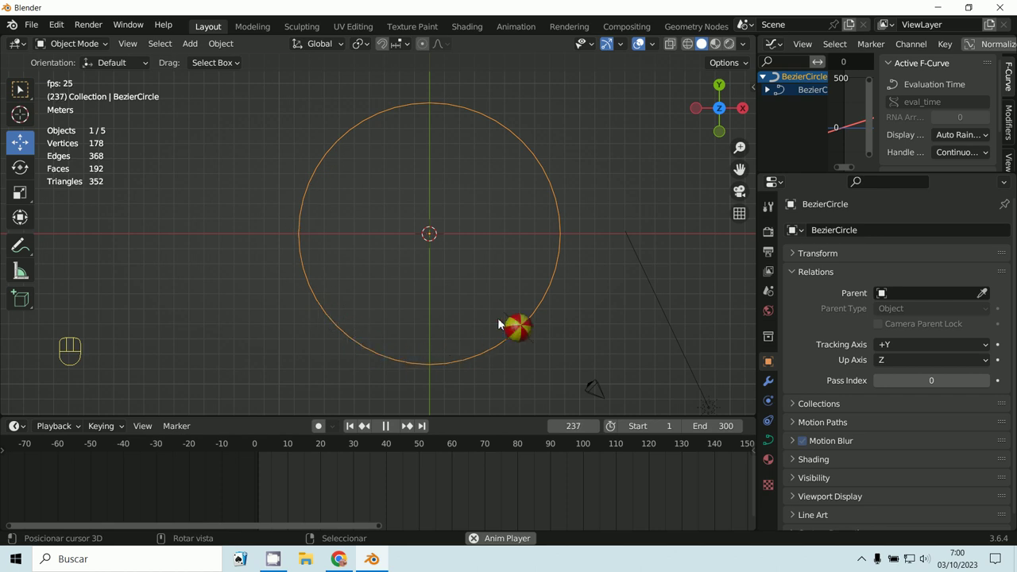
# Orbit the view and check the orbiting sphere through the camera
pyautogui.press('KP_1')
pyautogui.middleClick(460, 178)
pyautogui.press('KP_0')
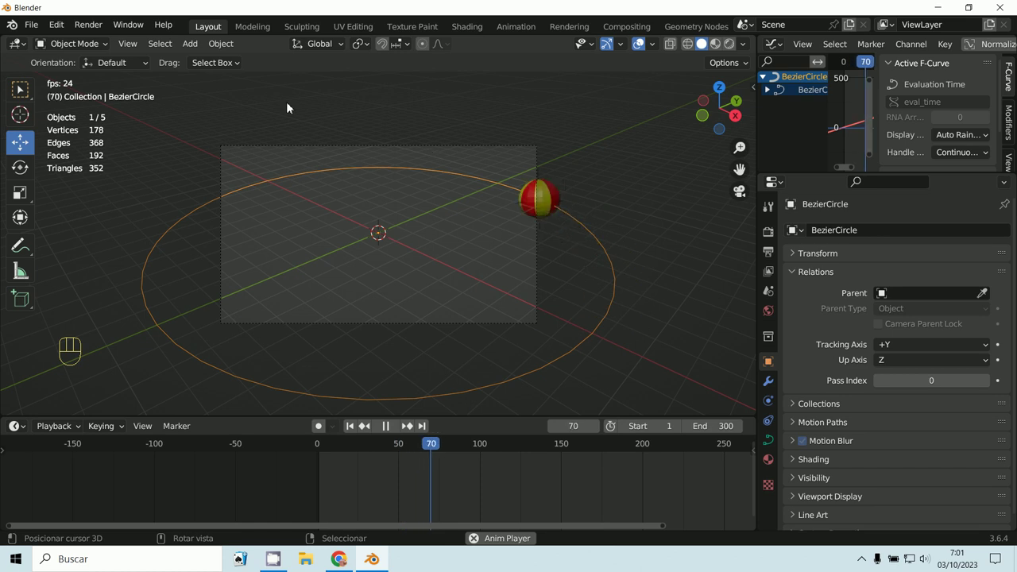
# Show the Bezier circle's curve data settings, heading for the Path Animation frames field
pyautogui.press('Escape')
pyautogui.click(776, 445)
pyautogui.click(801, 463)
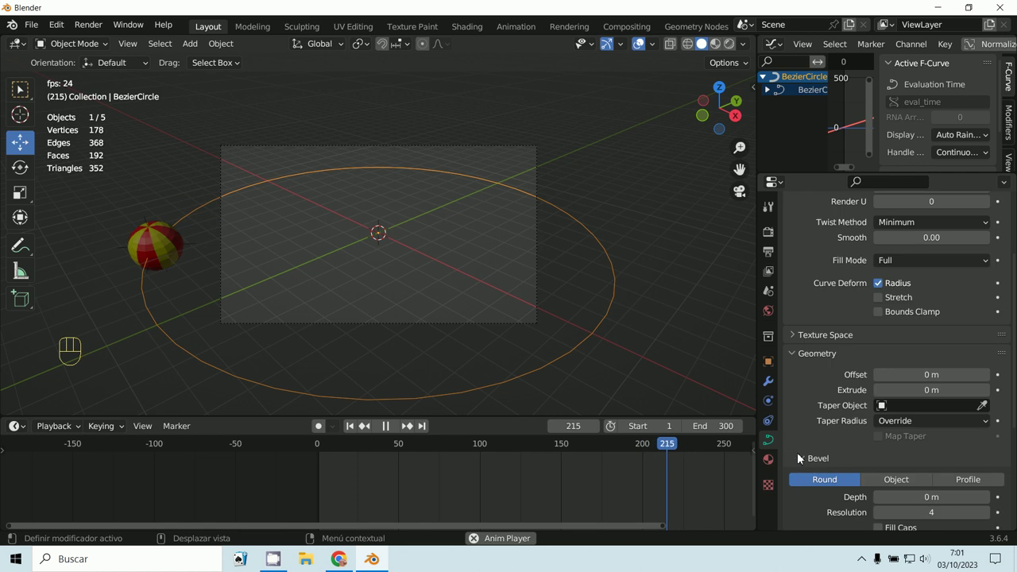